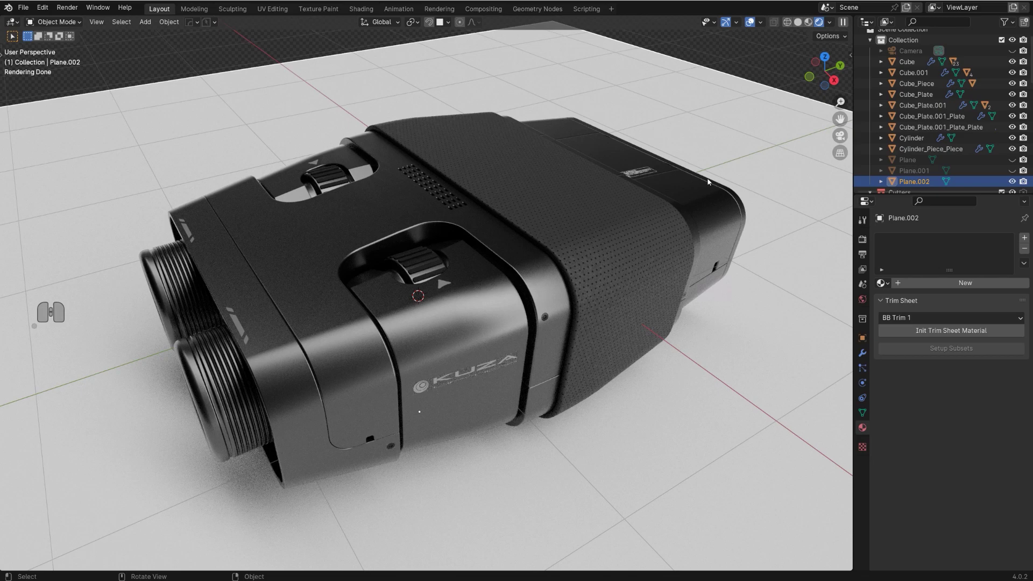
Select the Slice.001 shell piece and enter Edit Mode on its mesh.
left_click(397, 203)
key("Tab")
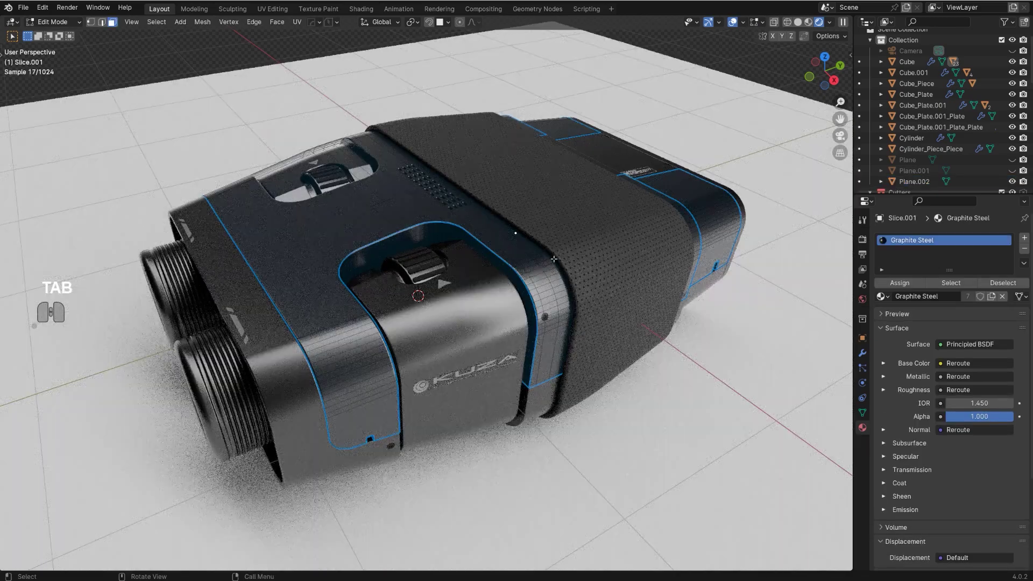
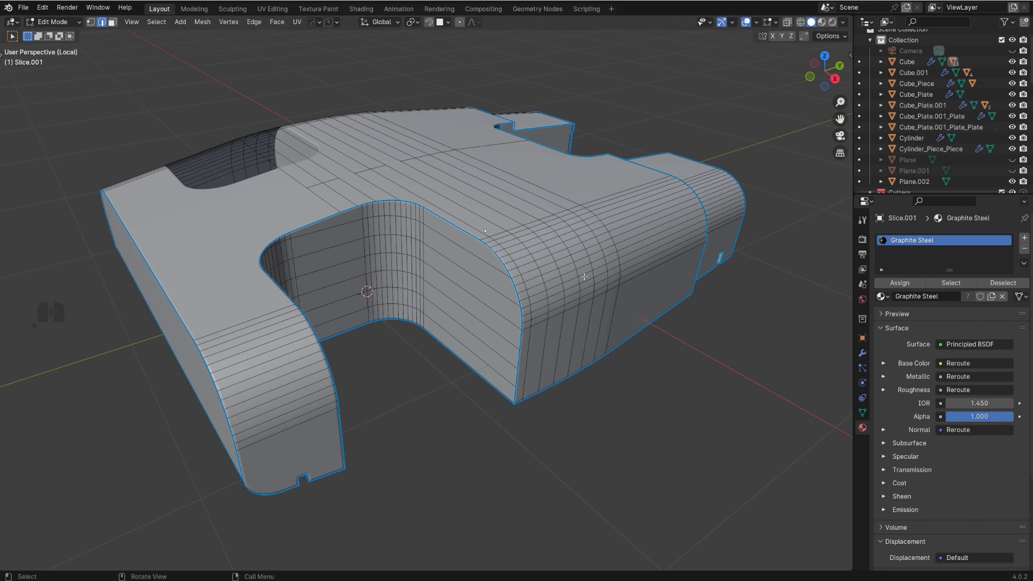
Select the whole shell mesh and mark its sharp edges with HardOps Mark.
key("a")
key("q")
left_click(589, 273)
key("Tab")
key("shift+Tab")
middle_click(498, 241)
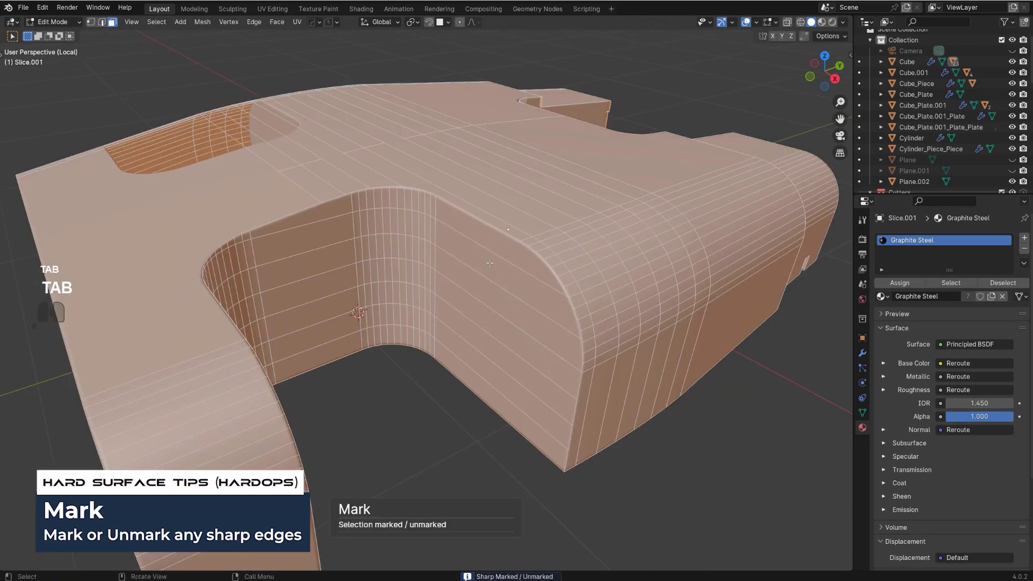
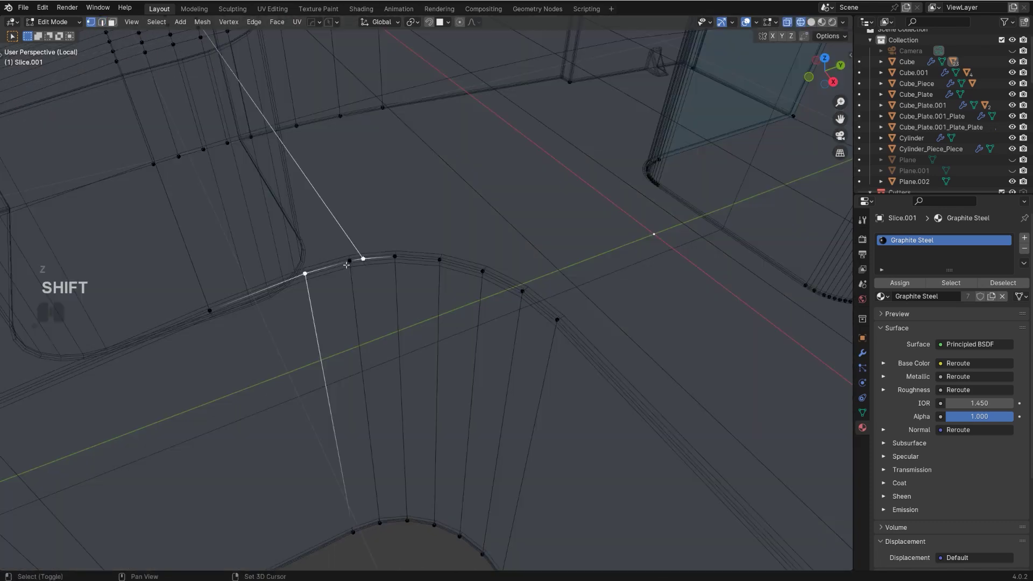
Toggle the viewport wireframe shading to check the cleaned shell mesh.
key("shift+z")
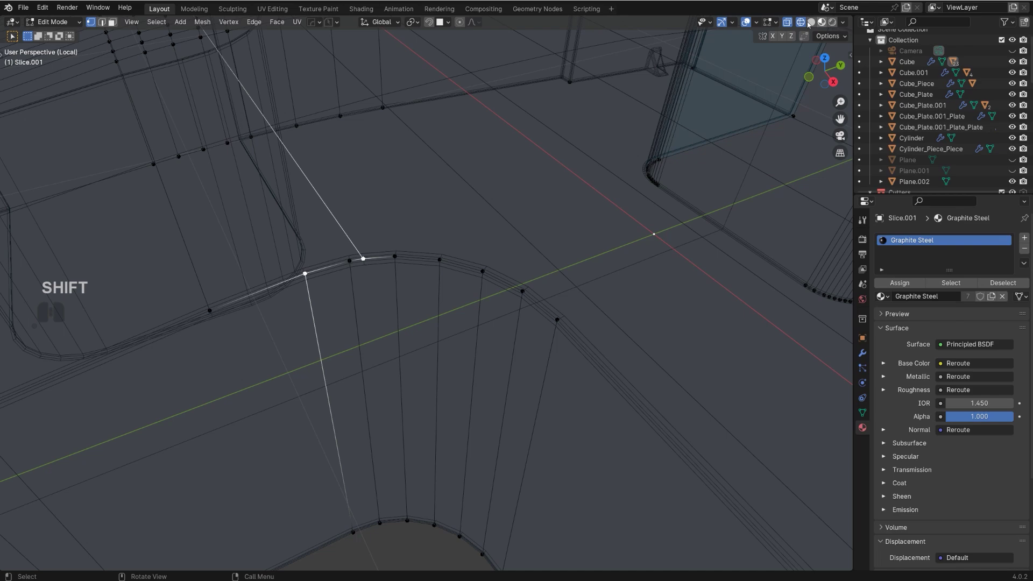
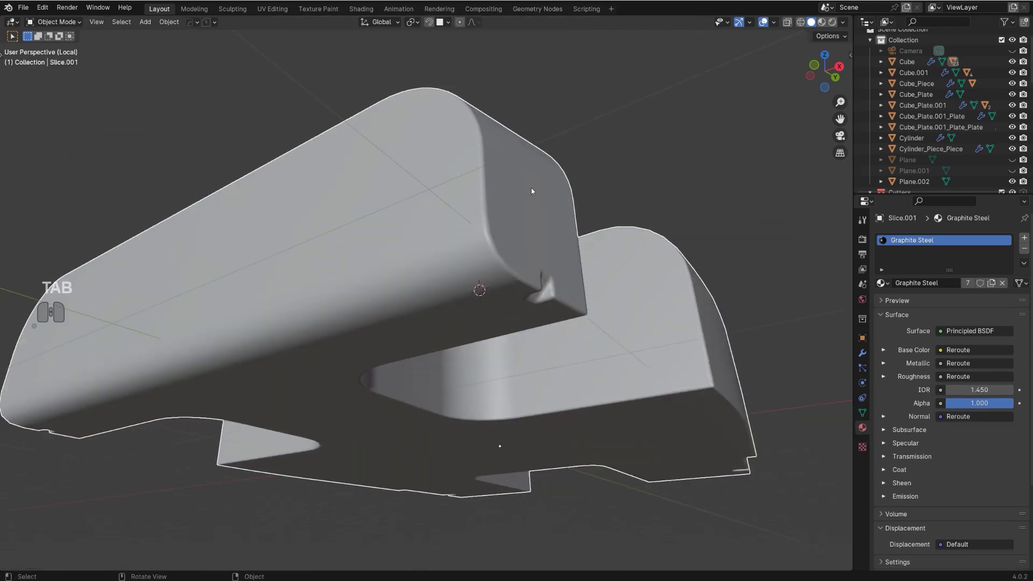
left_click_drag(531, 242, 491, 254)
left_click_drag(484, 268, 447, 222)
left_click_drag(431, 217, 359, 260)
left_click_drag(378, 267, 368, 214)
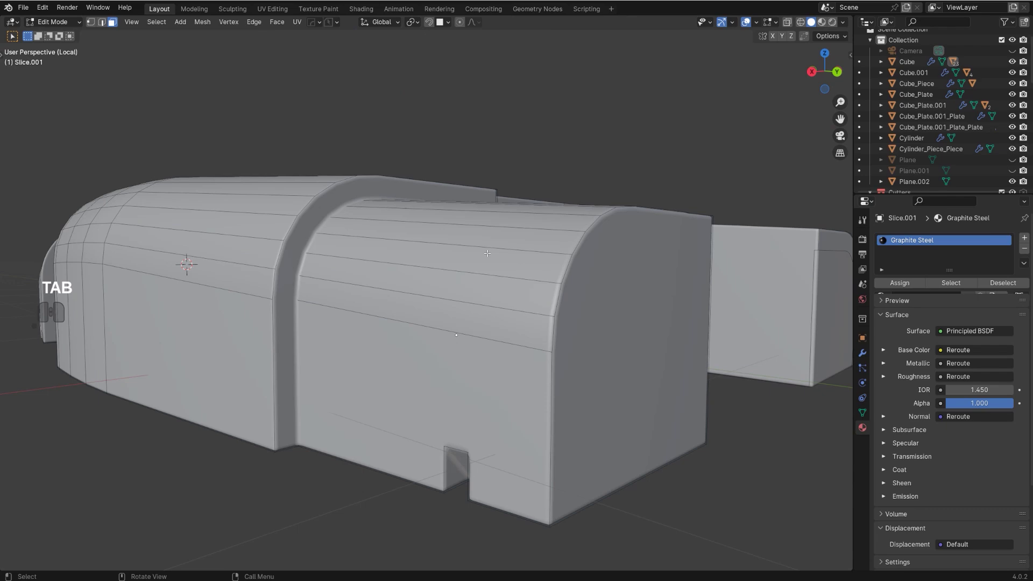
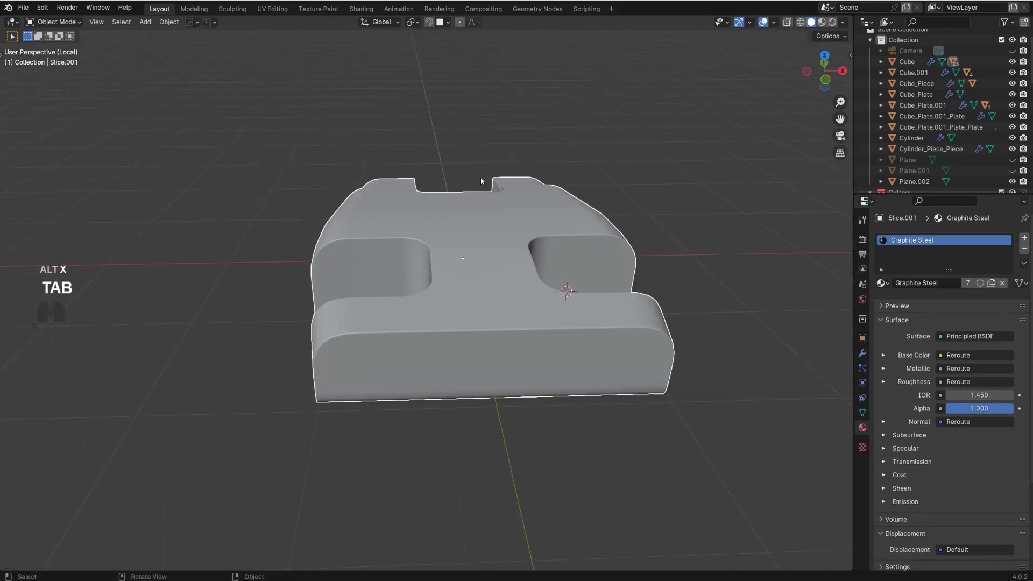
Orbit the view to look at the shell piece from above.
left_click_drag(539, 284, 428, 272)
left_click_drag(427, 283, 424, 328)
left_click_drag(430, 330, 325, 335)
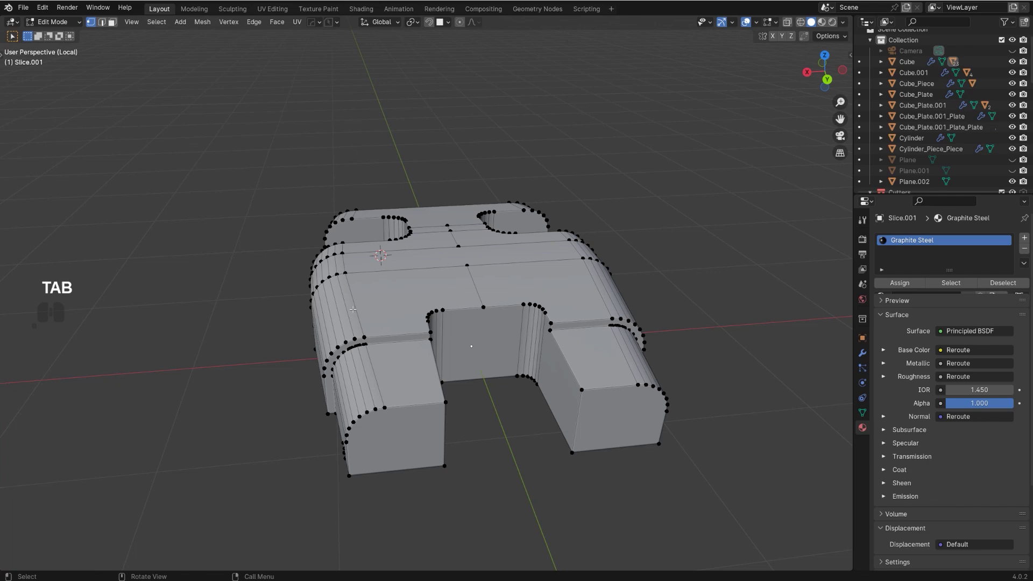
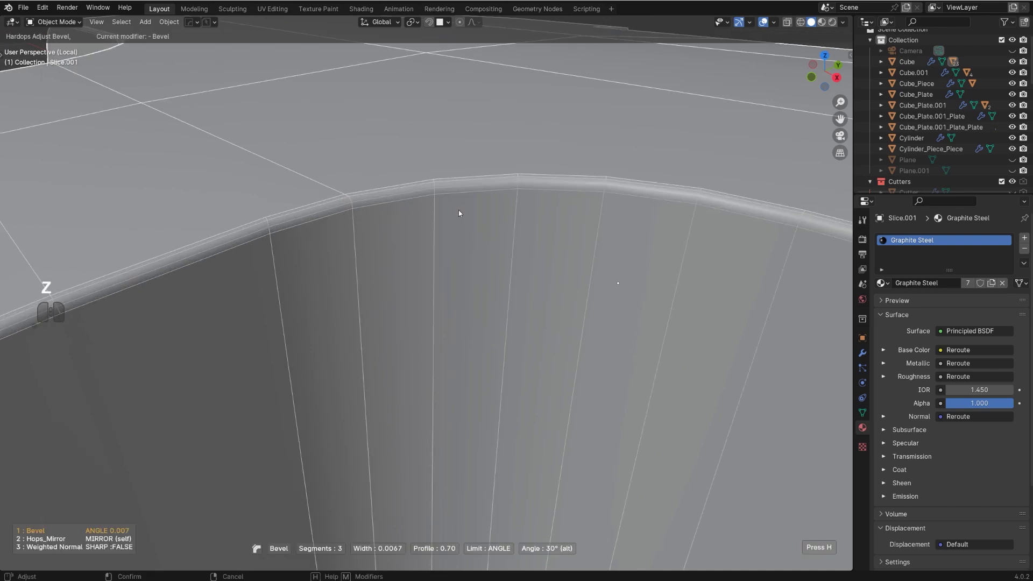
Rerun HardOps Adjust Bevel to a single 0.01345 m segment and confirm the width.
middle_click(459, 211)
left_click(459, 211)
middle_click(459, 210)
middle_click(462, 214)
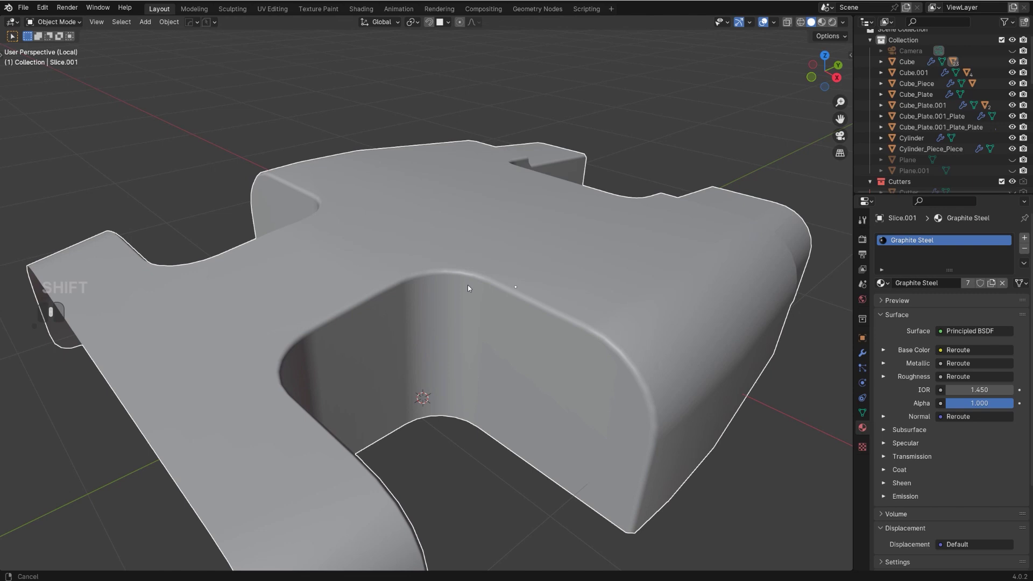
left_click(451, 255)
key("q")
left_click(449, 256)
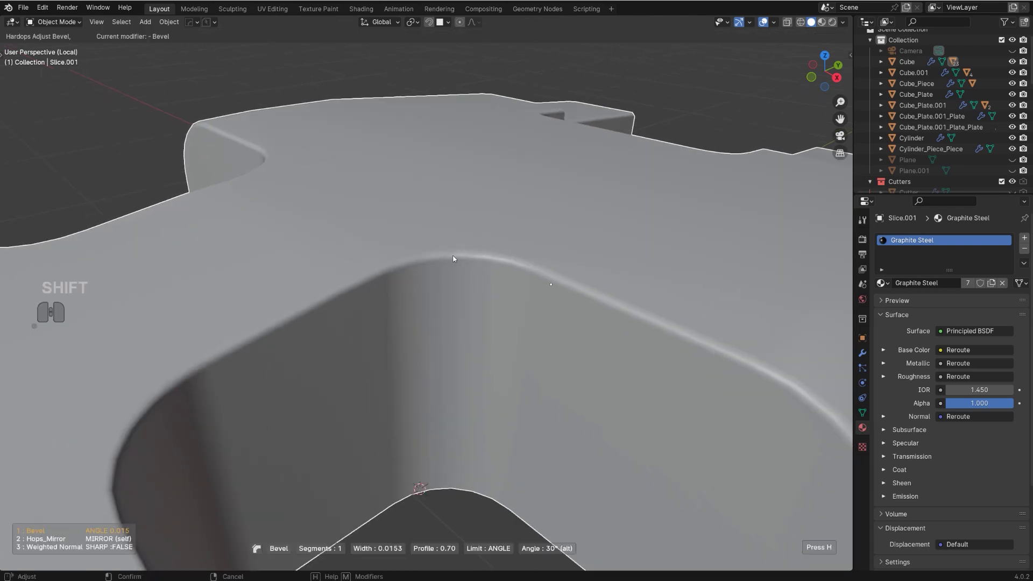
left_click(462, 260)
Inspect the beveled top edge up close, then return the shell to object mode.
left_click_drag(484, 281, 435, 275)
middle_click(519, 280)
left_click_drag(470, 265, 384, 256)
left_click_drag(361, 295, 474, 270)
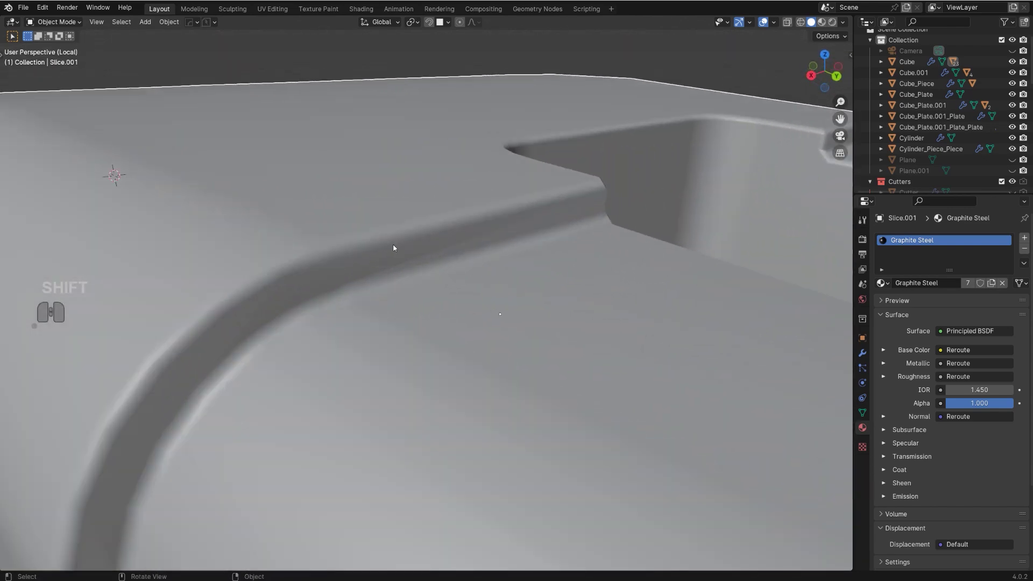
middle_click(511, 220)
left_click_drag(379, 253, 496, 262)
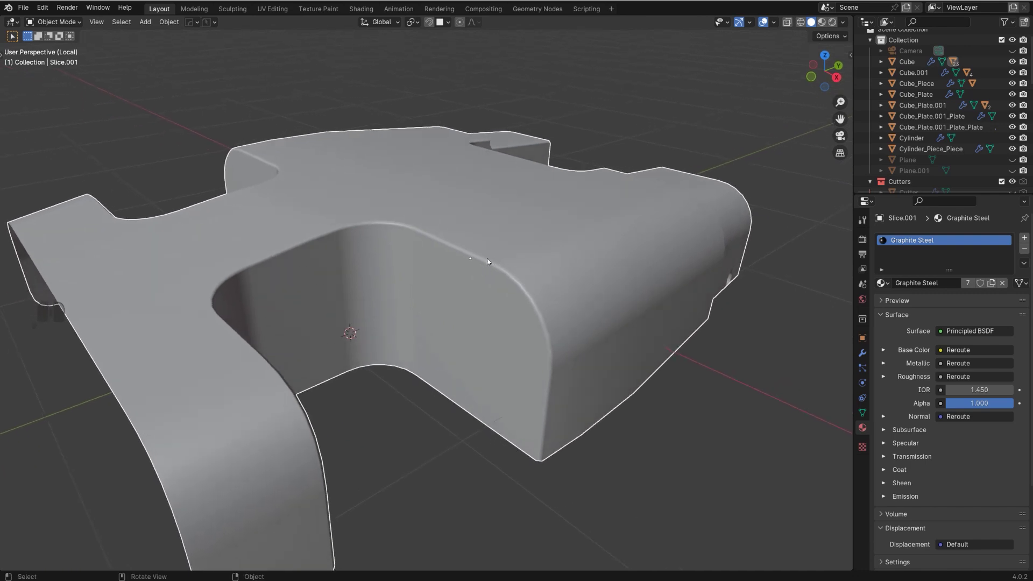
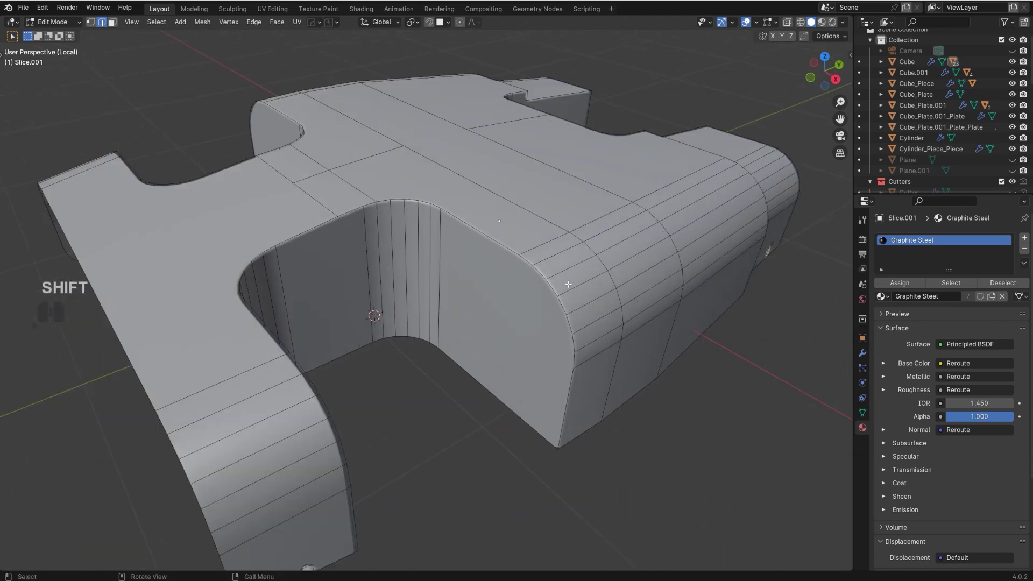
key("Tab")
key("shift+Tab")
Orbit around the beveled shell to review its edges from several angles.
middle_click(510, 240)
left_click(507, 256)
middle_click(499, 258)
left_click_drag(552, 256, 513, 223)
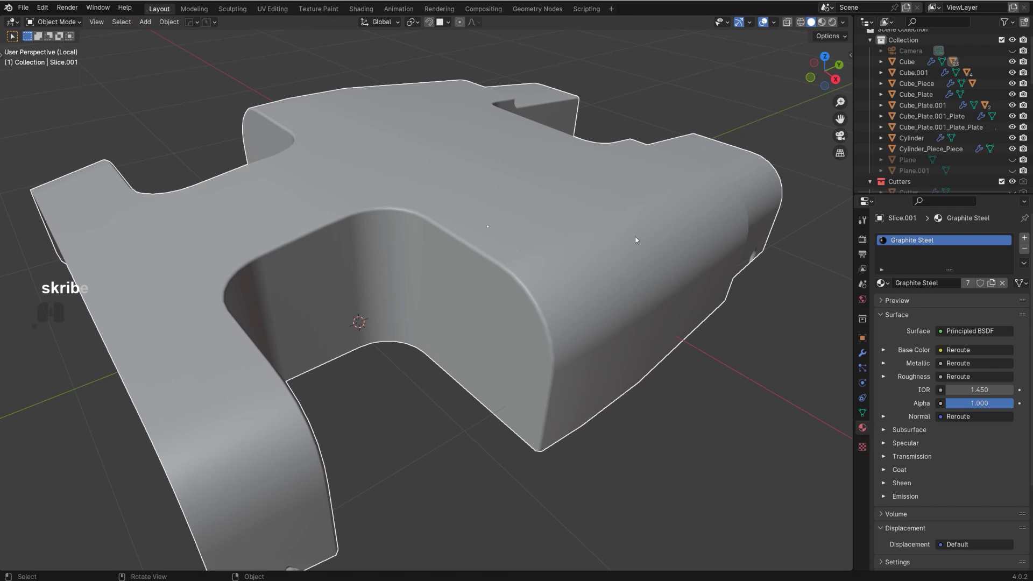
left_click_drag(536, 266, 552, 283)
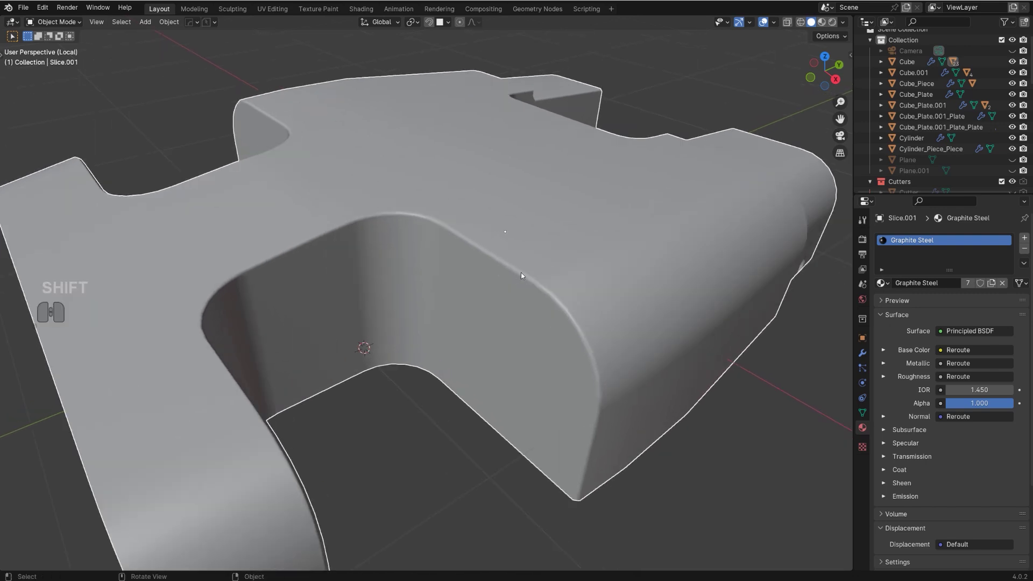
left_click_drag(558, 265, 483, 268)
left_click_drag(389, 272, 478, 316)
left_click_drag(409, 282, 474, 276)
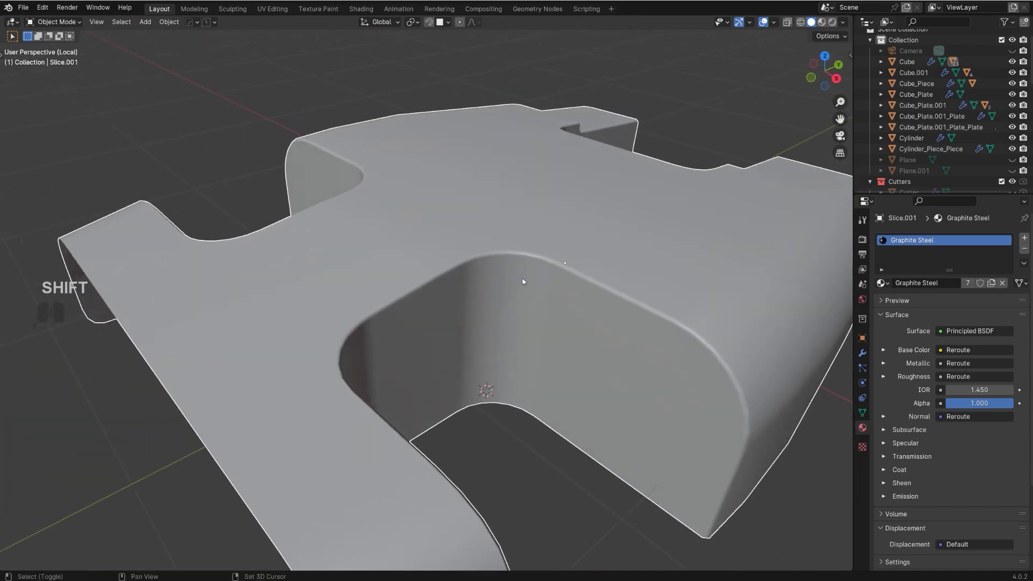
left_click_drag(539, 281, 422, 193)
left_click_drag(510, 242, 520, 267)
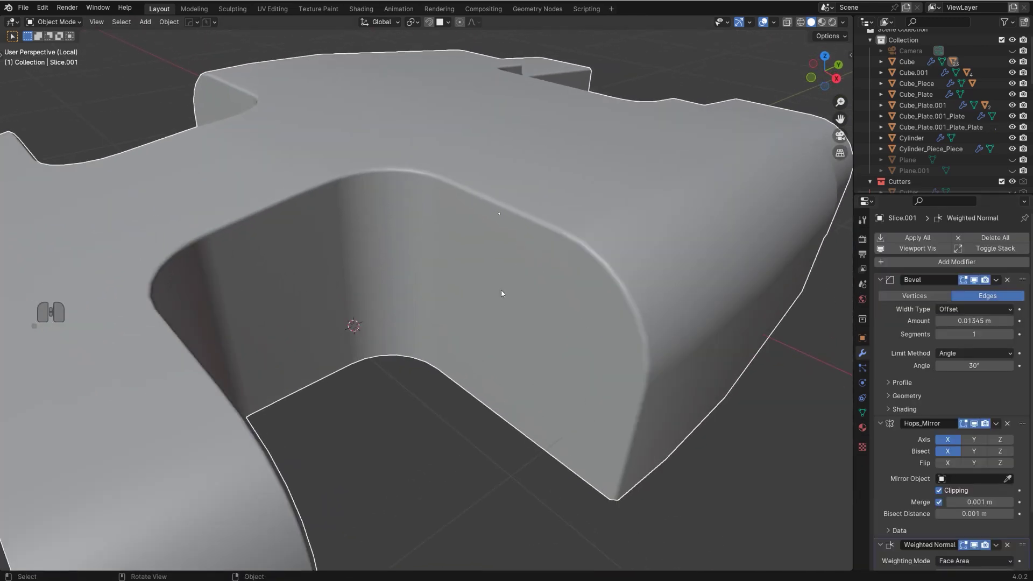
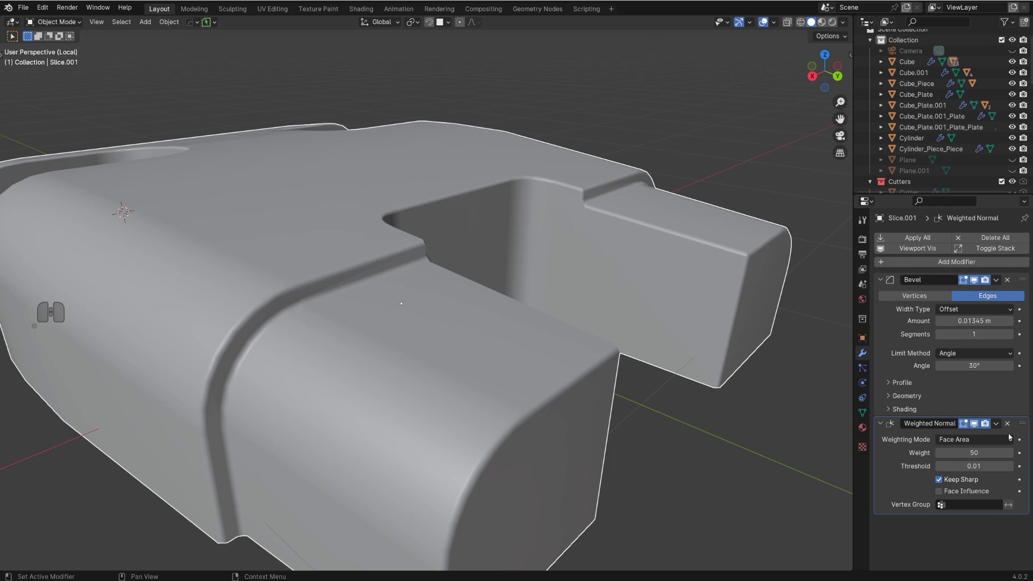
Pick the Weighted Normal modifier on Slice.001 in the Modifier Properties.
left_click(1012, 424)
Delete the Weighted Normal modifier and enable Harden Normals in the Bevel's Shading panel.
key("BackSpace")
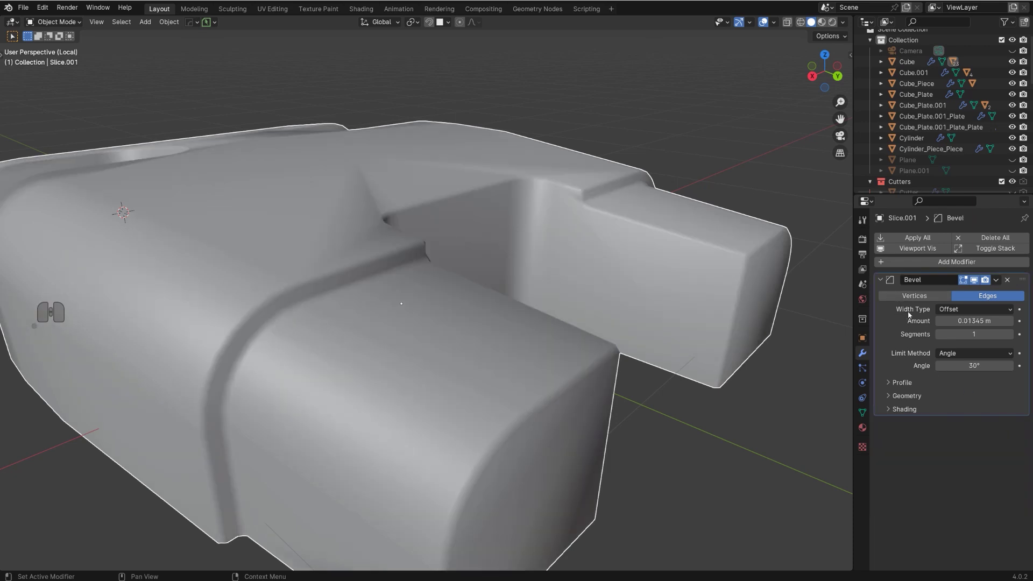
left_click(893, 410)
left_click(939, 425)
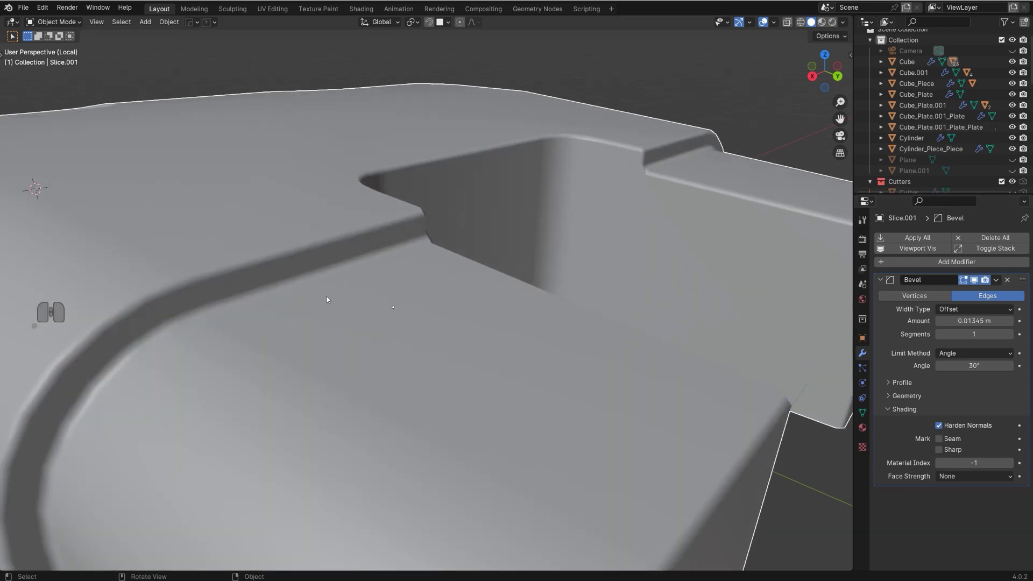
Orbit in to compare the notch corner shading from different angles.
left_click_drag(344, 306, 416, 338)
middle_click(428, 327)
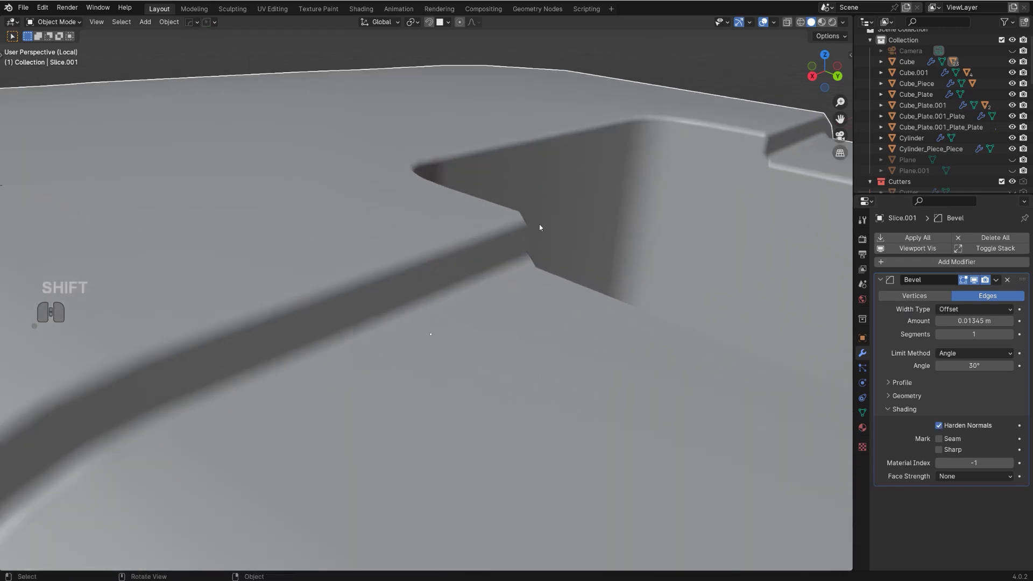
left_click_drag(941, 427, 563, 219)
key("q")
key("alt+q")
left_click(552, 208)
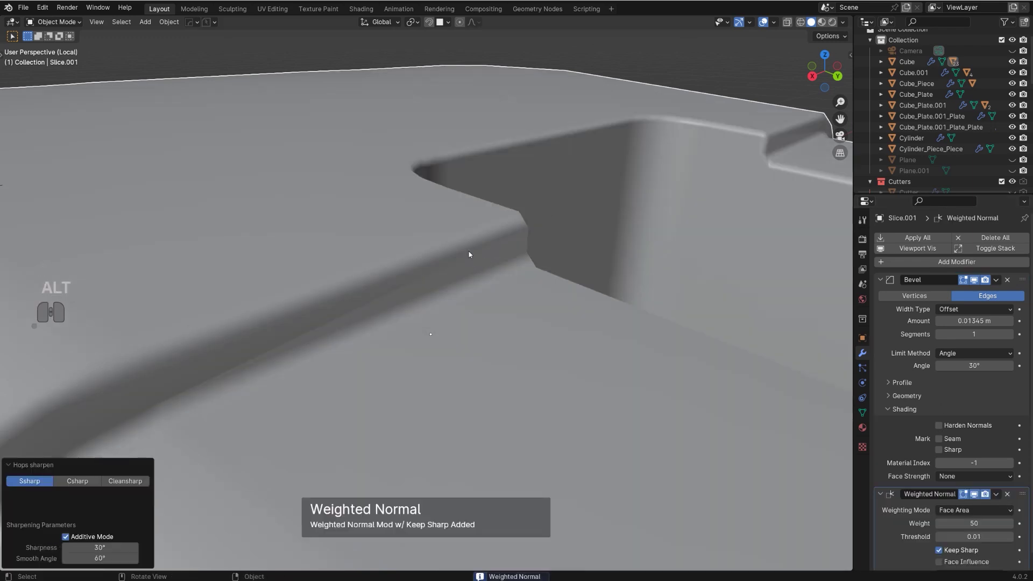
left_click(1009, 496)
left_click(942, 426)
middle_click(539, 333)
left_click_drag(450, 322, 498, 315)
left_click_drag(441, 315, 580, 315)
left_click_drag(561, 304, 544, 321)
left_click_drag(735, 280, 596, 278)
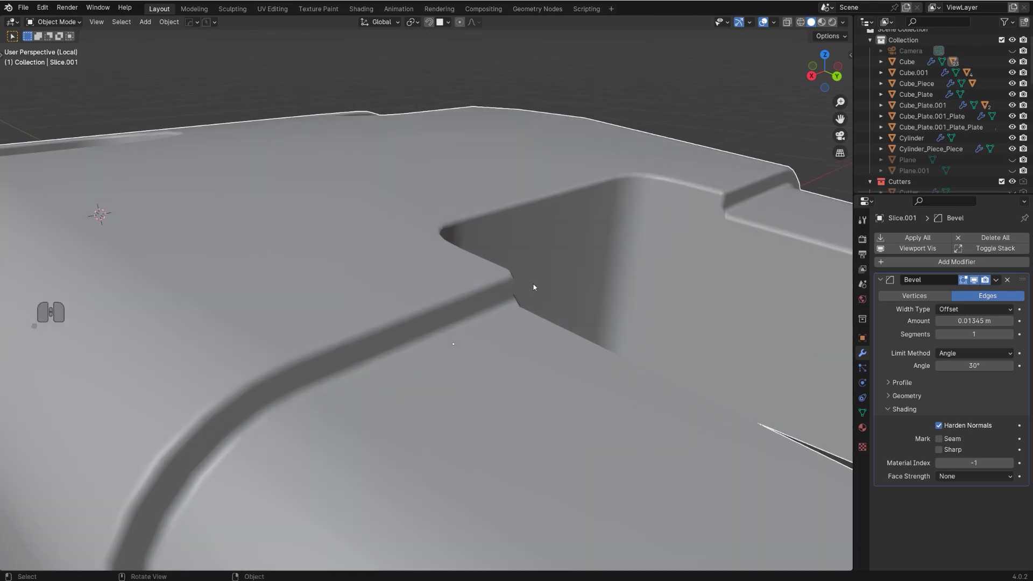
left_click_drag(452, 283, 568, 282)
left_click_drag(657, 263, 667, 264)
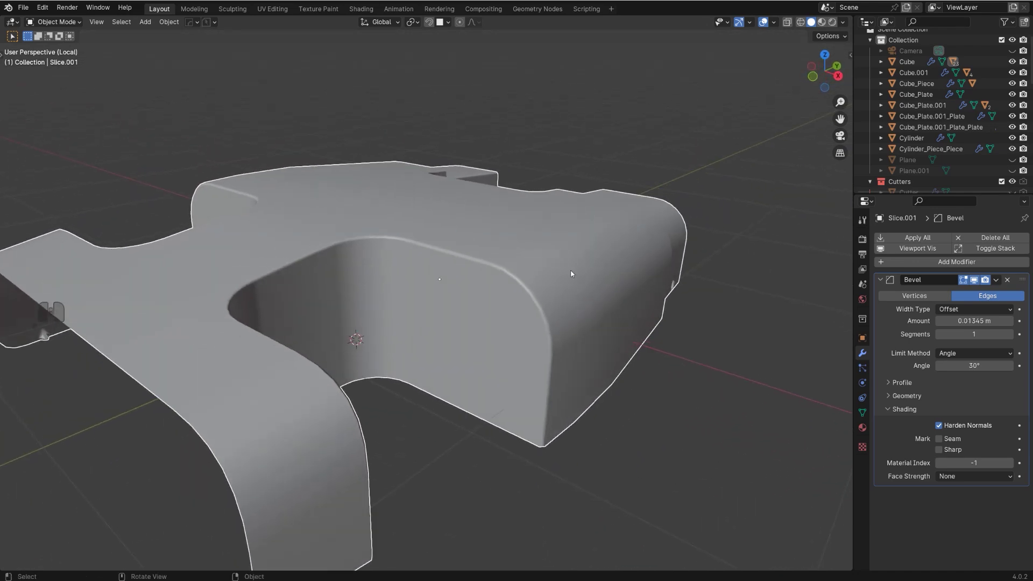
left_click_drag(441, 257, 450, 249)
middle_click(422, 246)
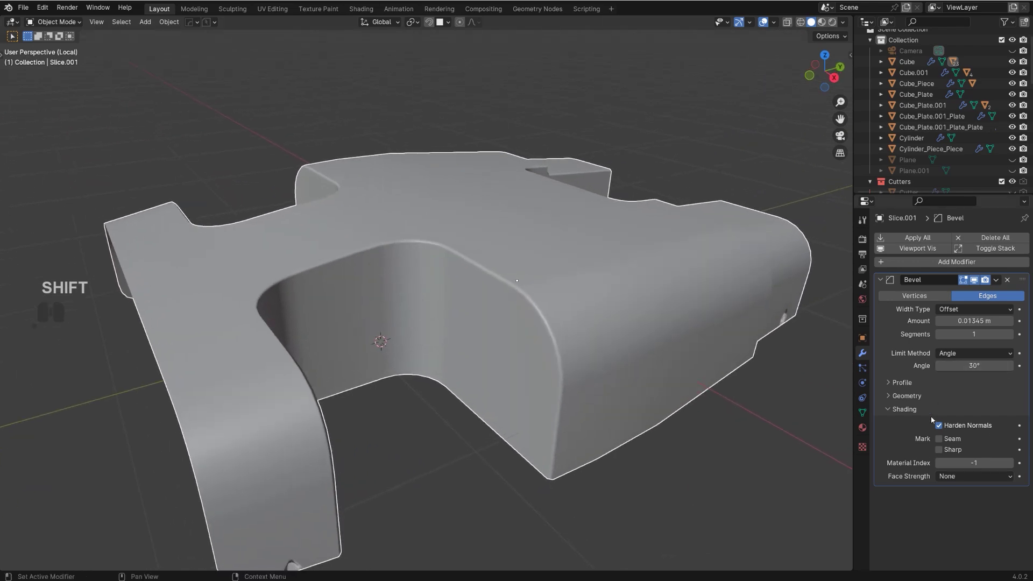
middle_click(524, 354)
left_click_drag(553, 339, 551, 361)
key("/")
left_click_drag(552, 352, 533, 286)
left_click_drag(537, 303, 536, 292)
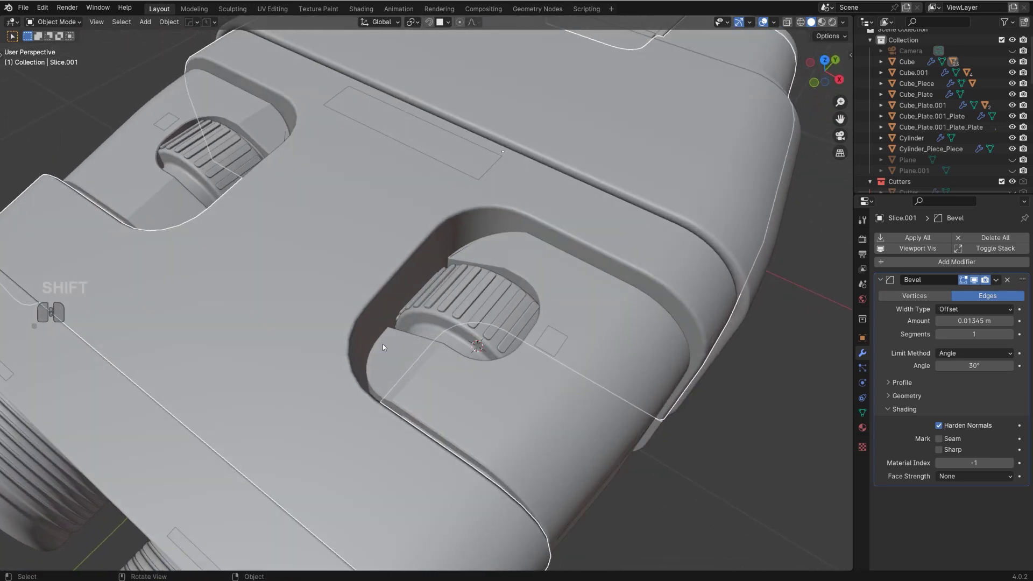
left_click_drag(535, 263, 513, 255)
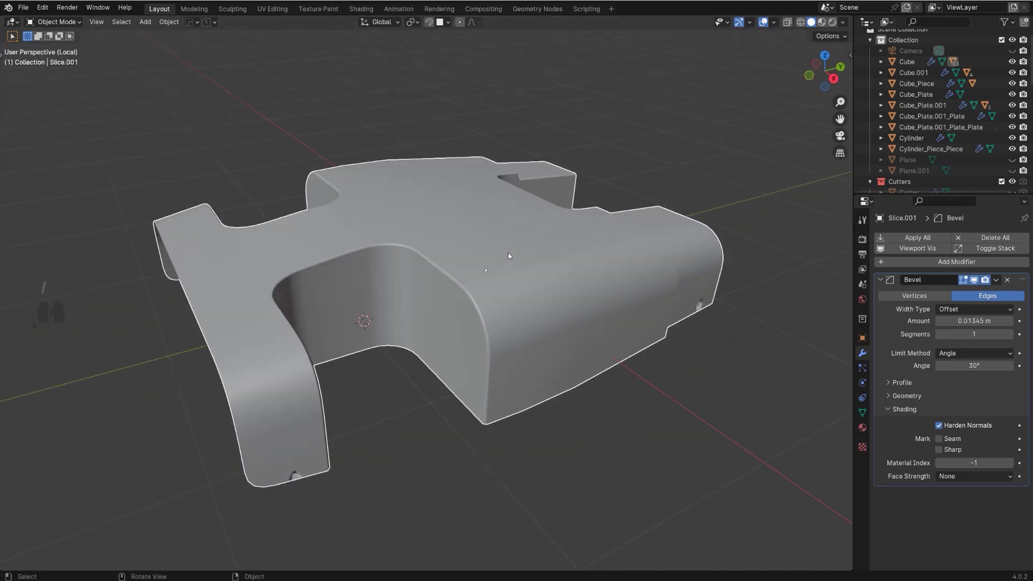
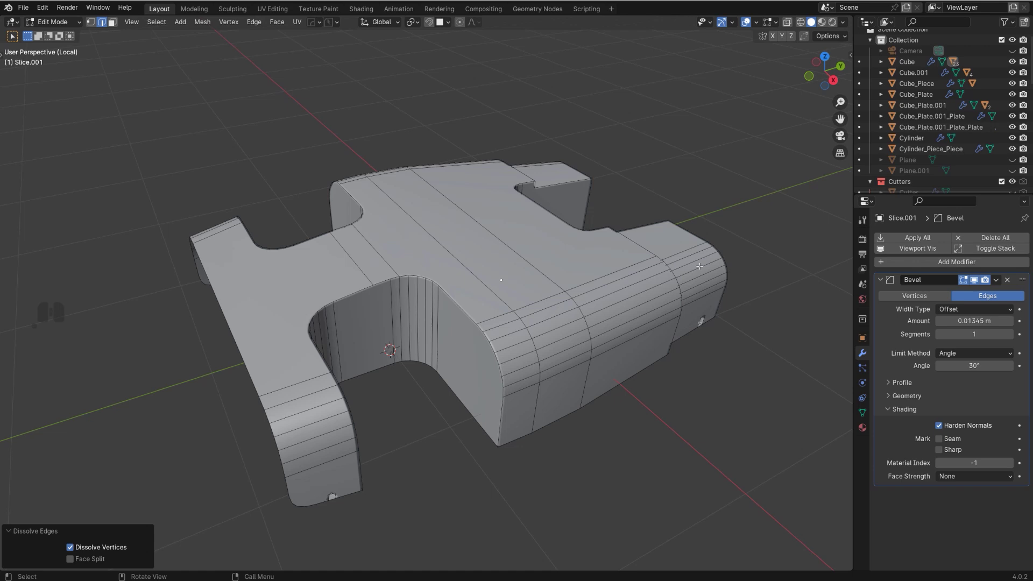
Bring up the Add Modifier list in the Properties panel.
left_click(882, 283)
Add a Triangulate modifier from the Generate list, placed after the Bevel.
left_click(942, 266)
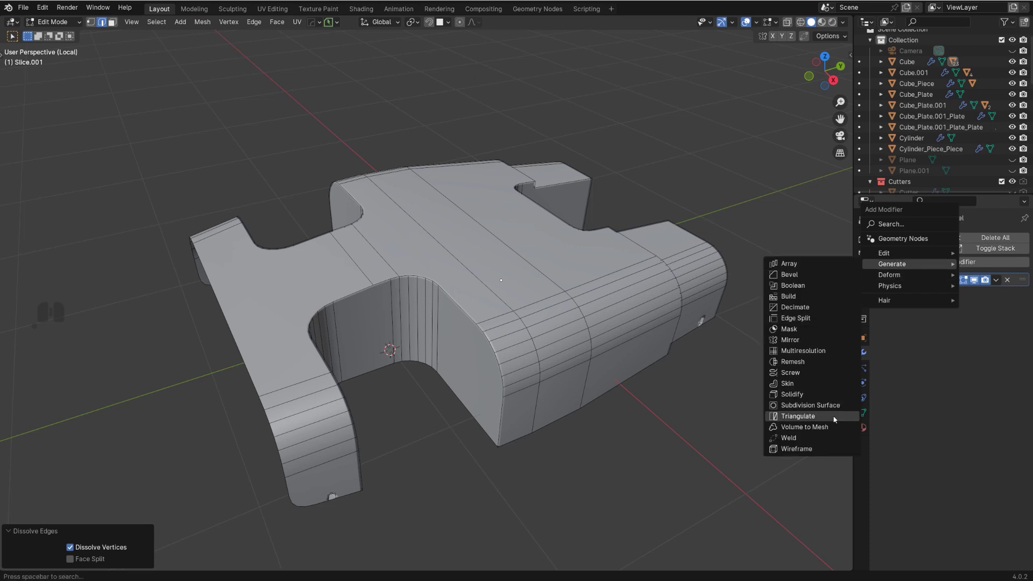
left_click(836, 418)
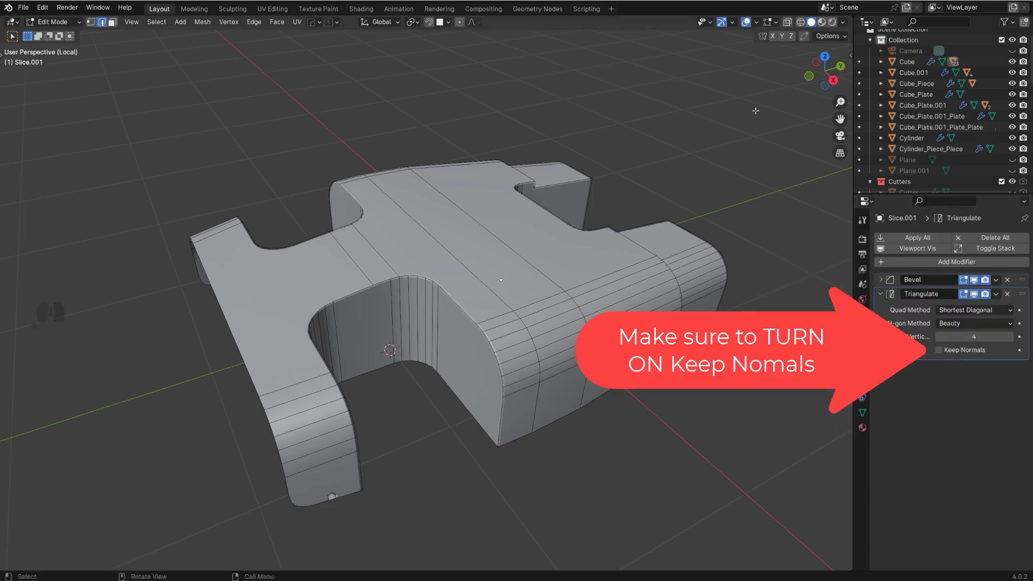
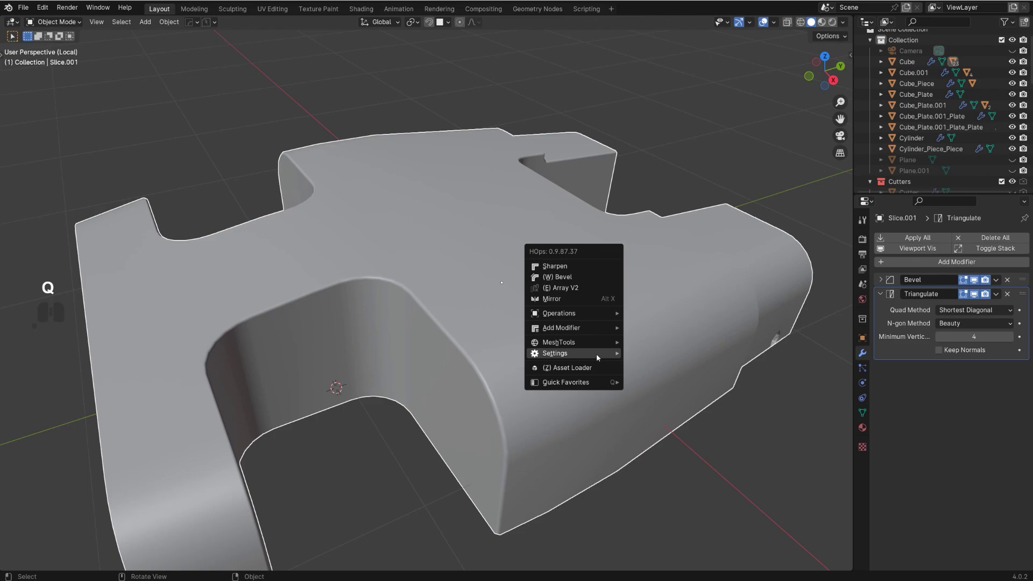
Turn on the wireframe overlay and orbit to inspect the triangulated faces.
left_click(687, 393)
left_click_drag(598, 351, 626, 363)
left_click_drag(604, 340, 534, 300)
left_click_drag(453, 259, 504, 266)
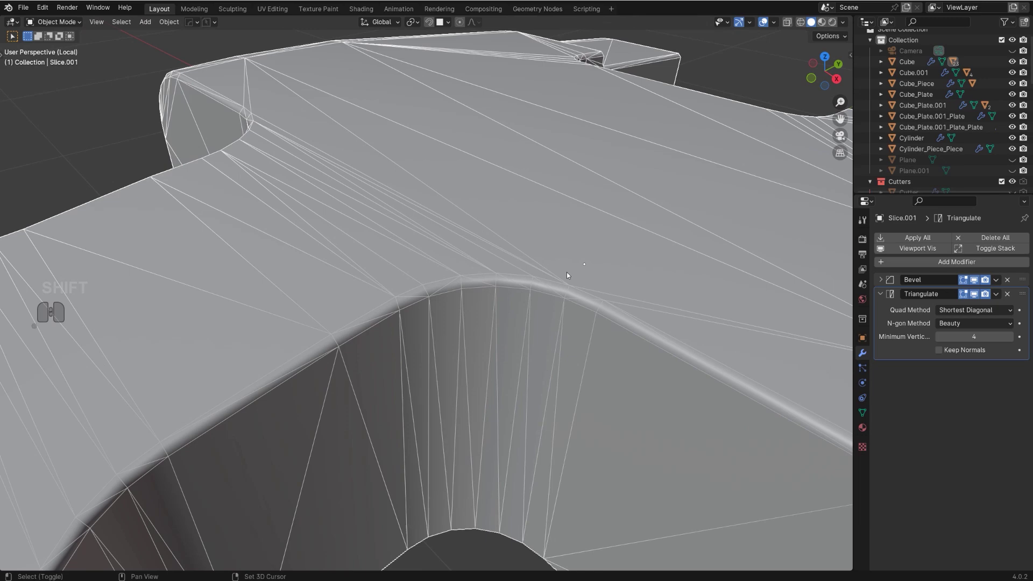
left_click_drag(500, 301, 472, 309)
left_click_drag(487, 315, 454, 300)
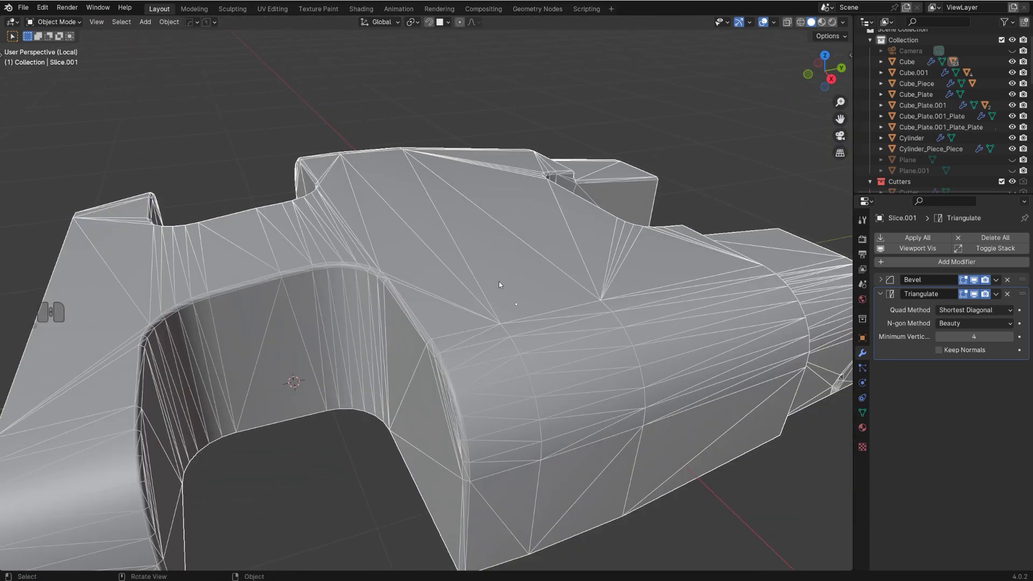
left_click_drag(548, 267, 536, 287)
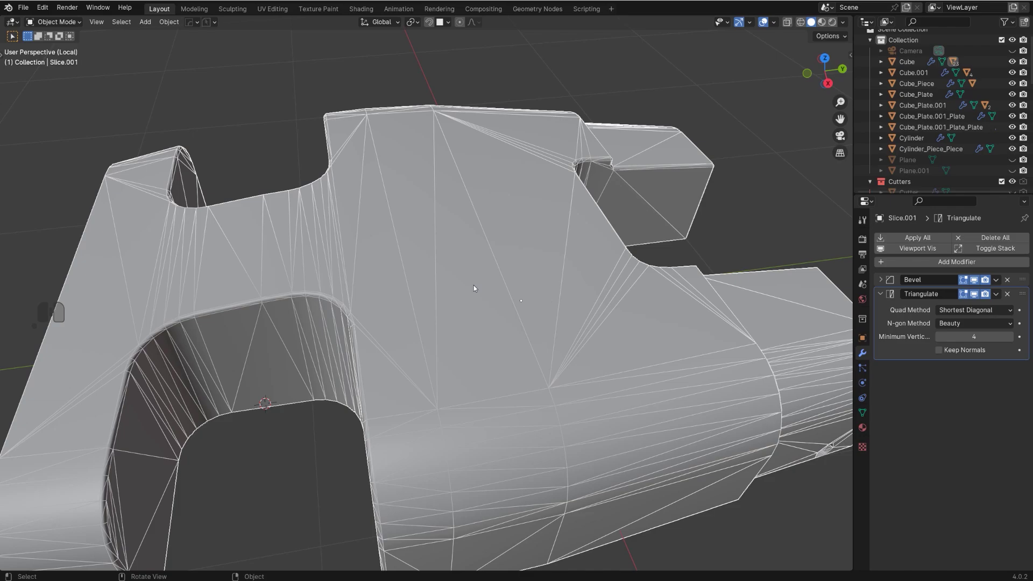
middle_click(456, 277)
Continue orbiting around the shell to check the triangulation from other angles.
right_click(471, 275)
left_click_drag(493, 271, 540, 267)
left_click_drag(543, 260, 474, 239)
left_click_drag(495, 239, 361, 231)
left_click_drag(490, 253, 654, 284)
left_click_drag(528, 284, 605, 295)
left_click_drag(599, 287, 573, 264)
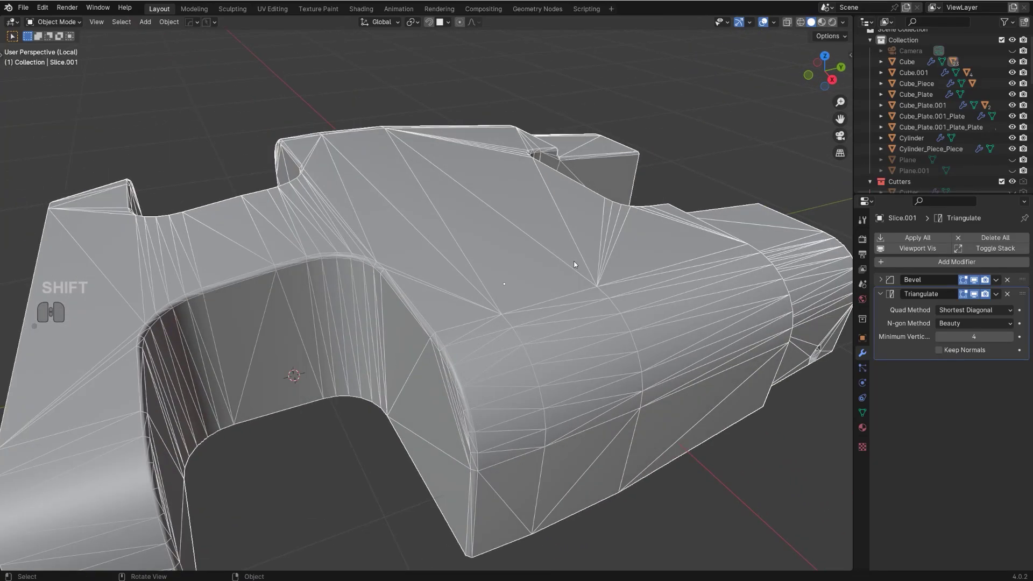
left_click_drag(518, 238, 550, 256)
middle_click(550, 258)
left_click_drag(524, 267, 475, 267)
Switch Slice.001 into edit mode to work on its mesh.
key("Tab")
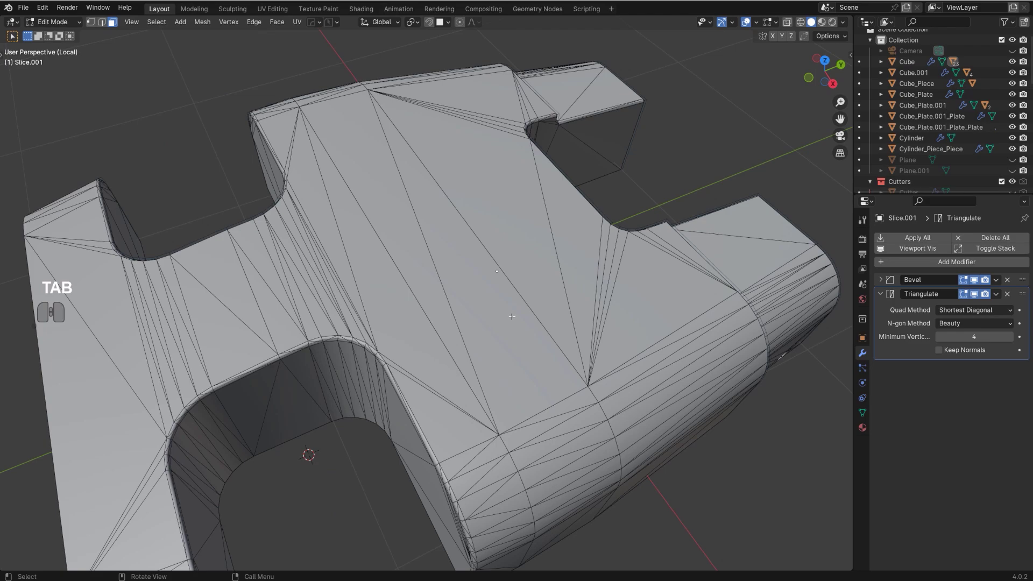
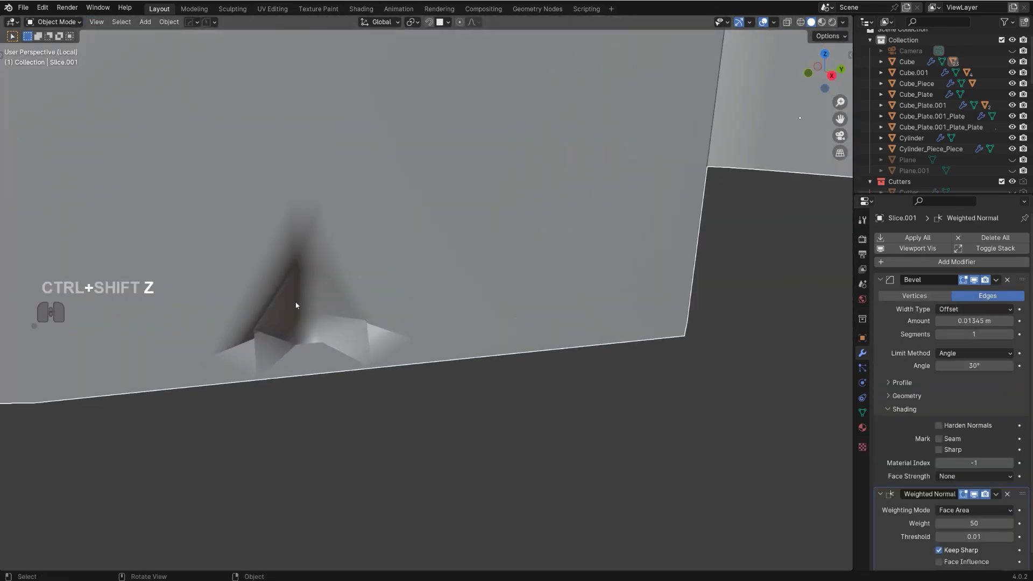
Rework the bevel width with HardOps Adjust Bevel (Q) and check the resulting shading.
left_click_drag(333, 301, 409, 295)
key("q")
left_click(451, 297)
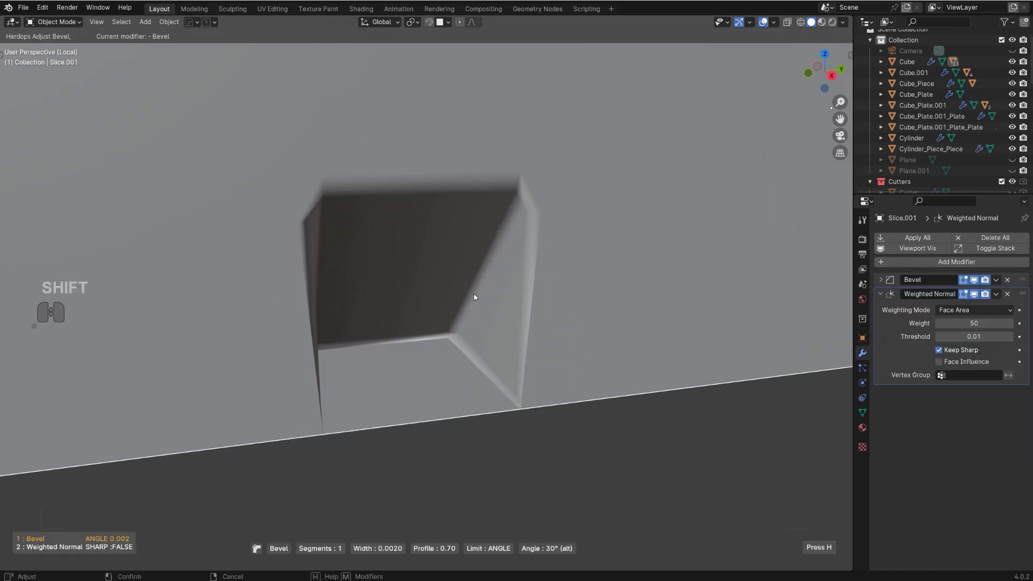
left_click(473, 296)
middle_click(475, 295)
left_click_drag(488, 294, 387, 346)
left_click_drag(412, 243, 406, 273)
left_click_drag(417, 297, 449, 345)
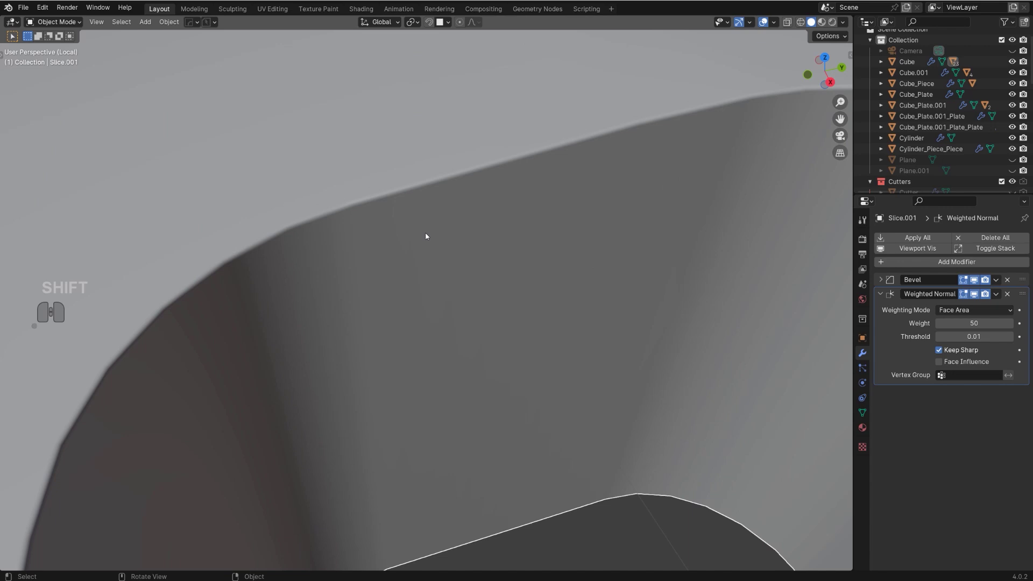
Run further HardOps Q / Shift+Q bevel tweaks, orbiting between each to judge the shading.
key("q")
left_click(428, 235)
key("shift+q")
left_click(413, 230)
middle_click(405, 236)
left_click_drag(413, 263, 422, 282)
key("q")
left_click(429, 273)
key("shift+q")
left_click_drag(390, 271, 408, 371)
left_click_drag(408, 371, 401, 338)
left_click_drag(302, 224, 444, 315)
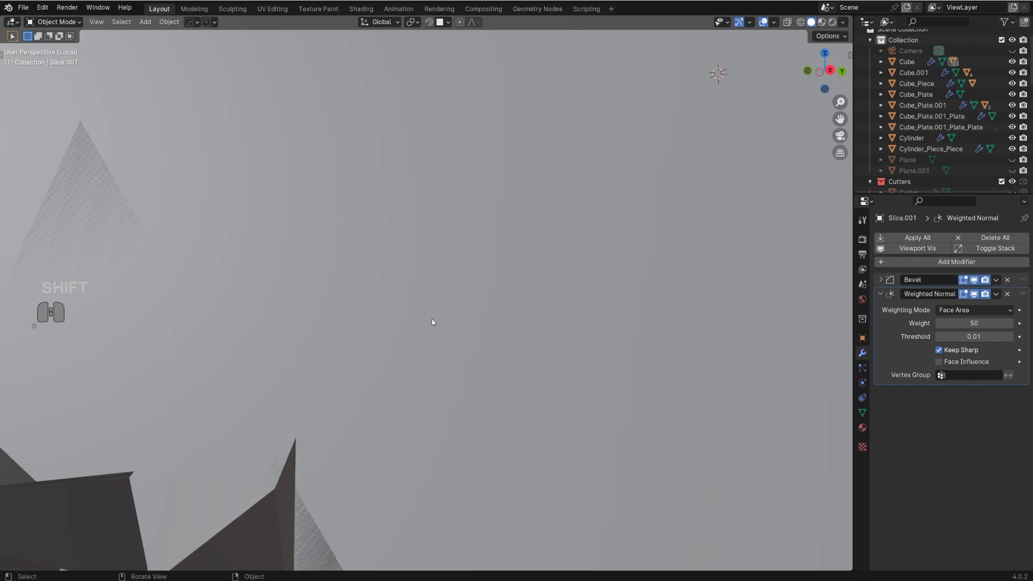
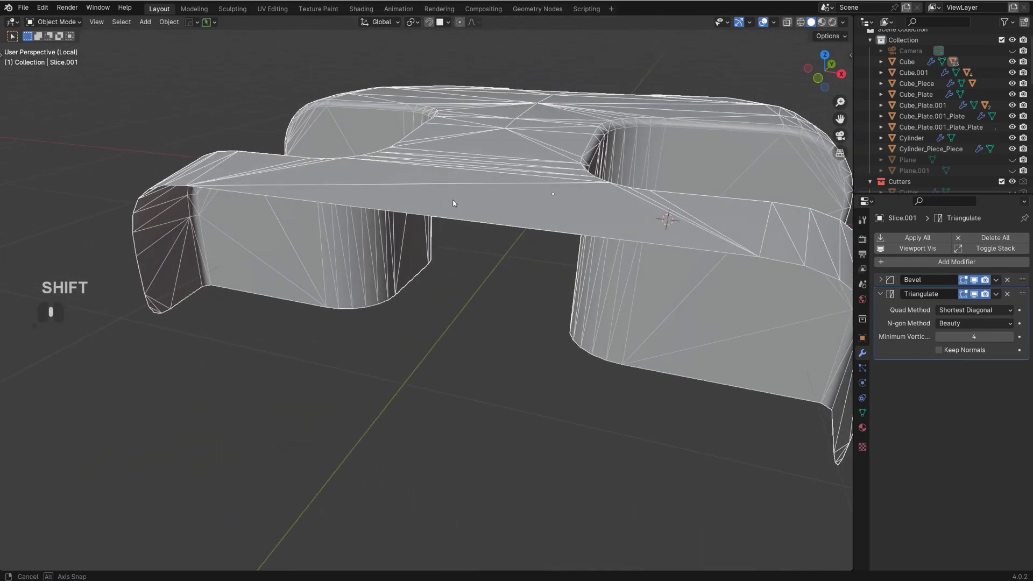
Orbit the piece to view its underside and the rounded end.
middle_click(488, 281)
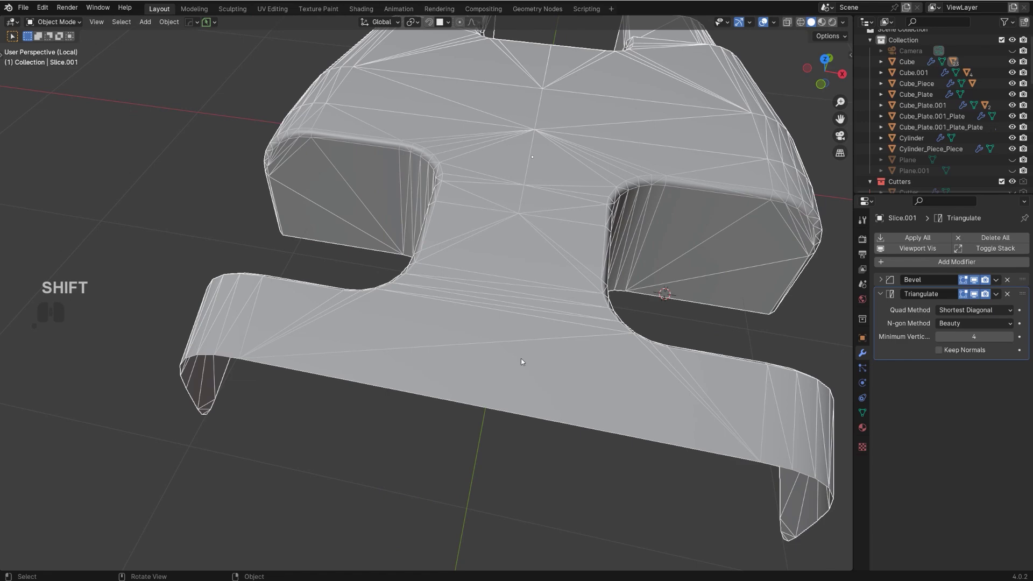
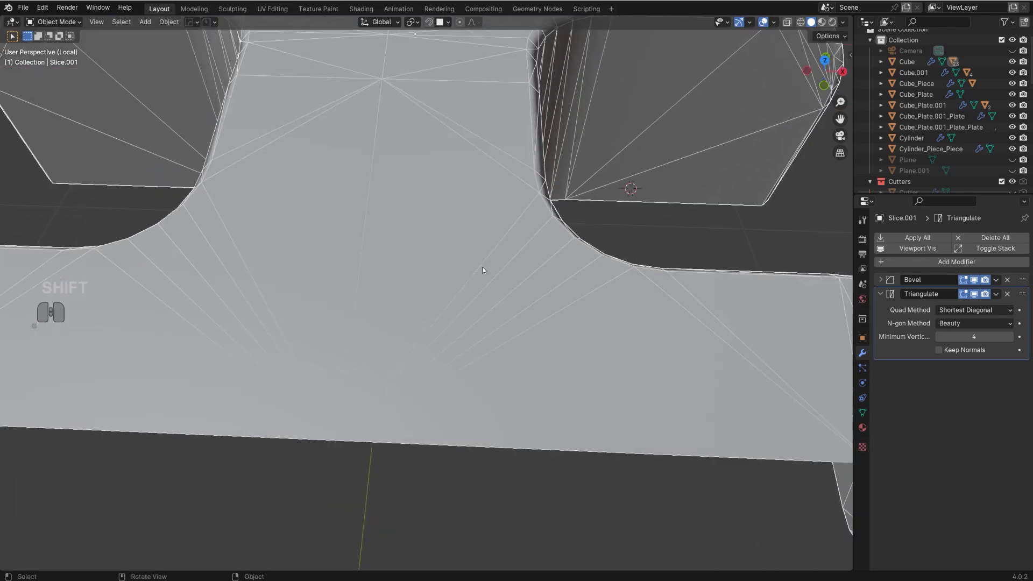
left_click_drag(621, 283, 429, 255)
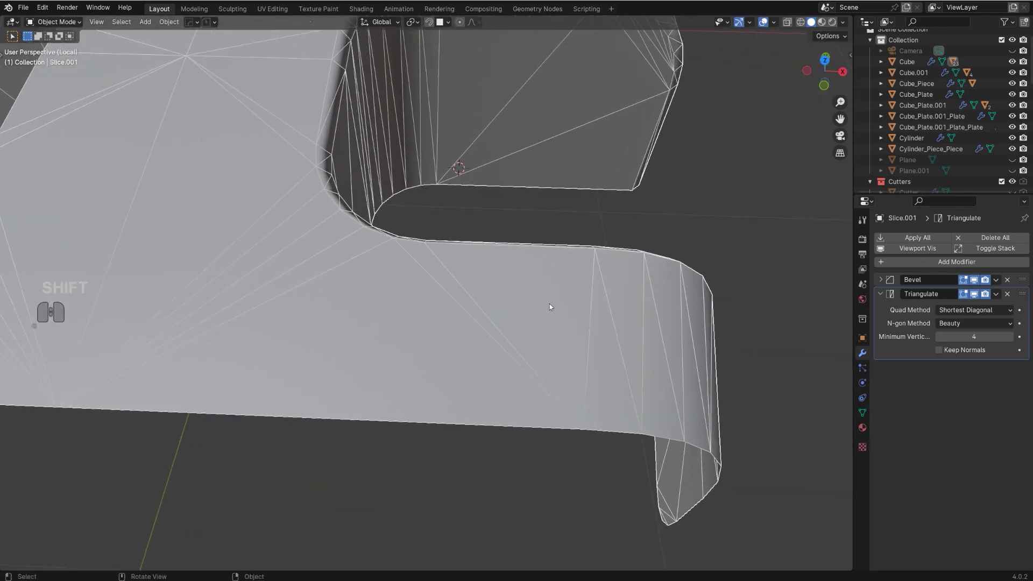
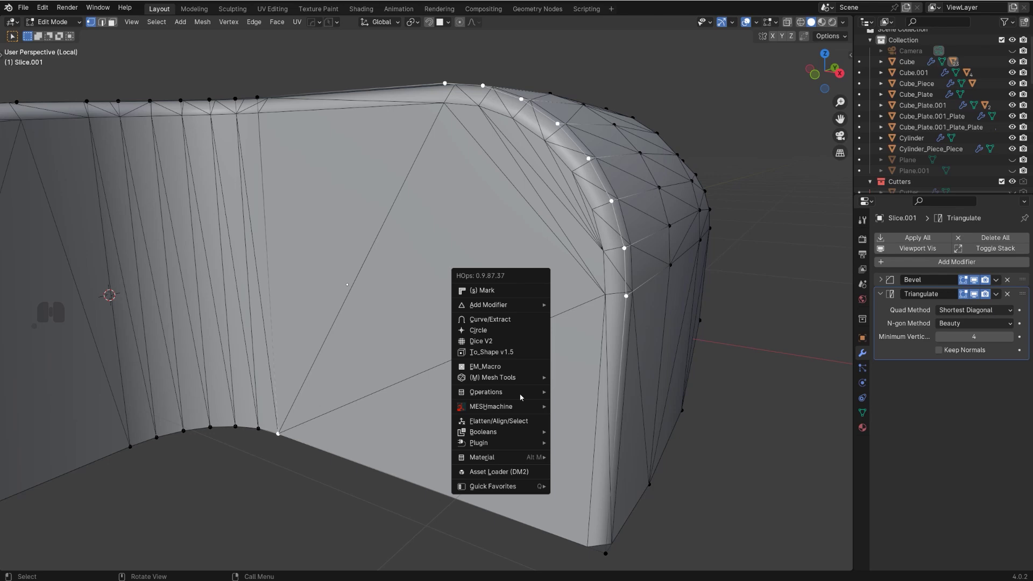
Symmetrize the mesh across X with MACHIN3 and return to object mode.
left_click(604, 354)
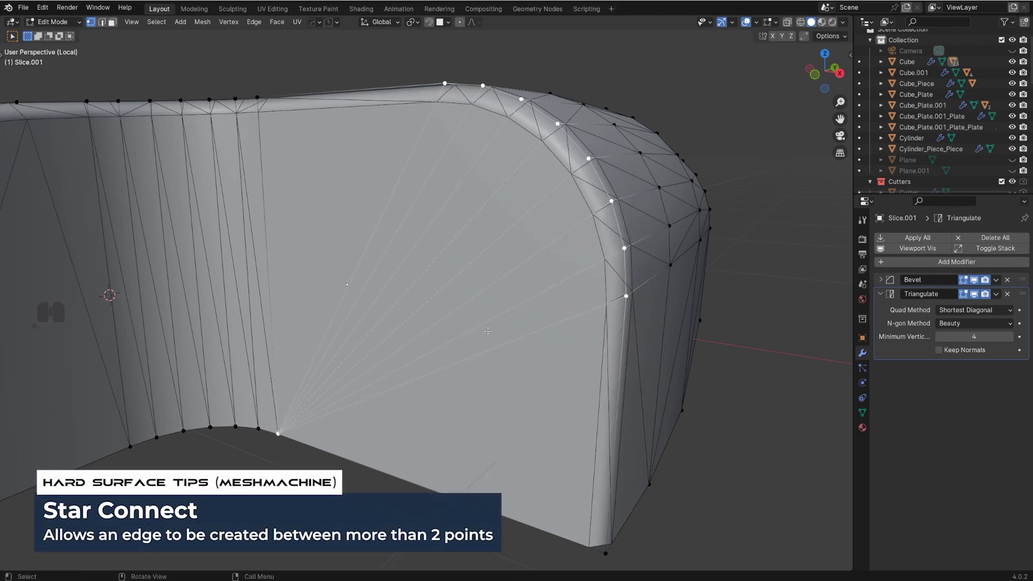
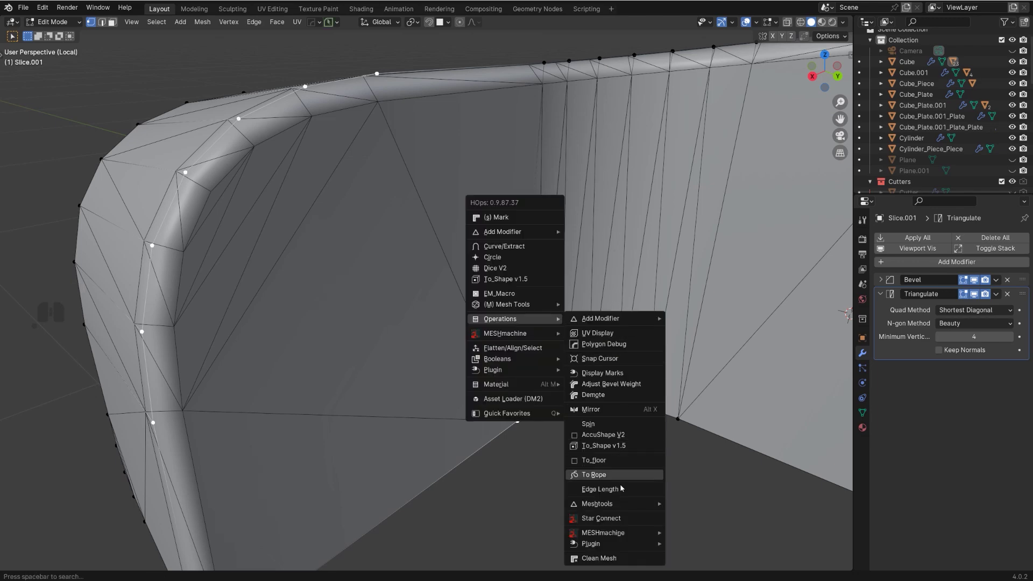
left_click(624, 519)
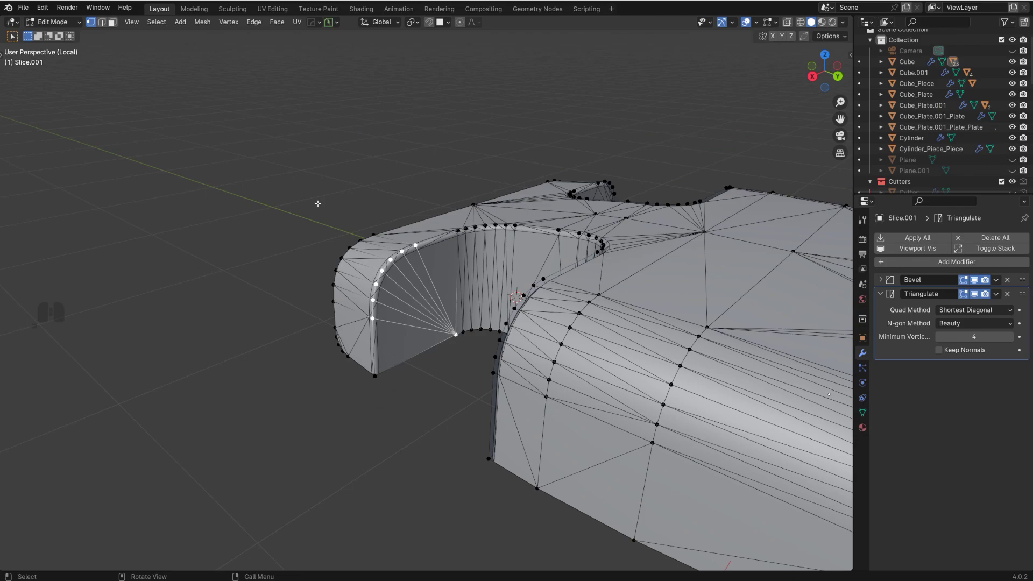
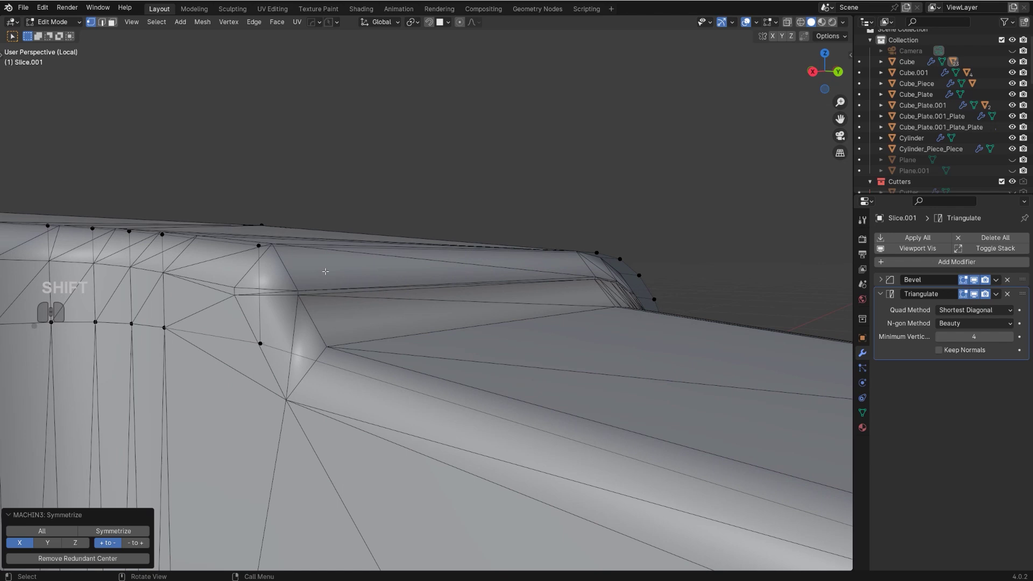
key("Tab")
Adjust and confirm the edge bevel through HardOps, then look over the bevelled slot.
key("q")
left_click(407, 254)
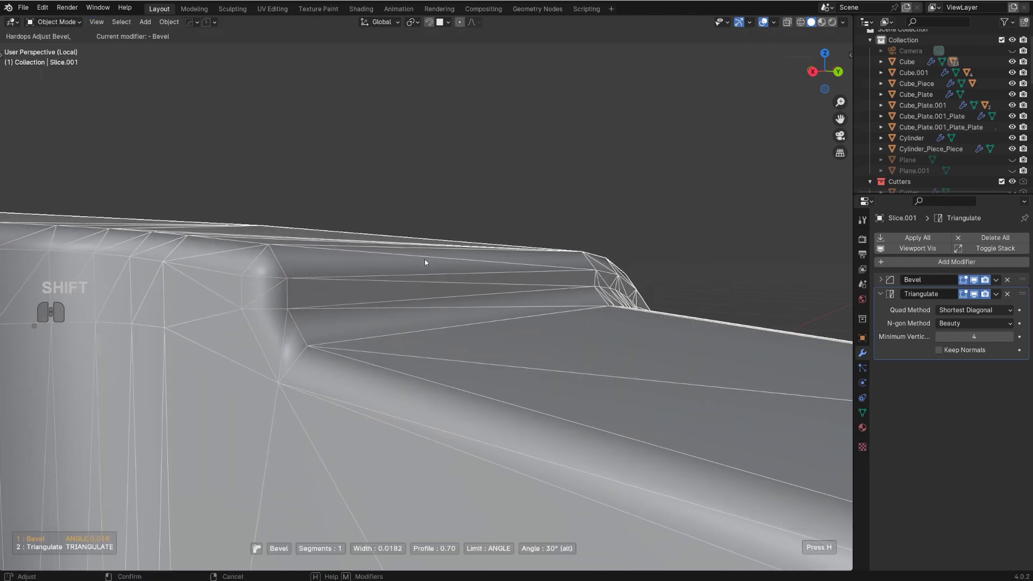
left_click(426, 263)
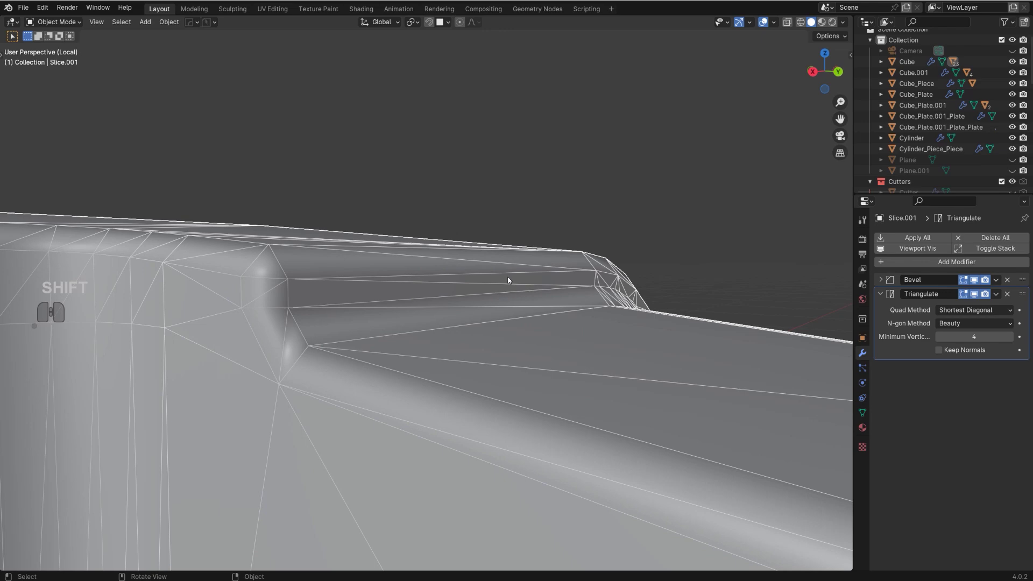
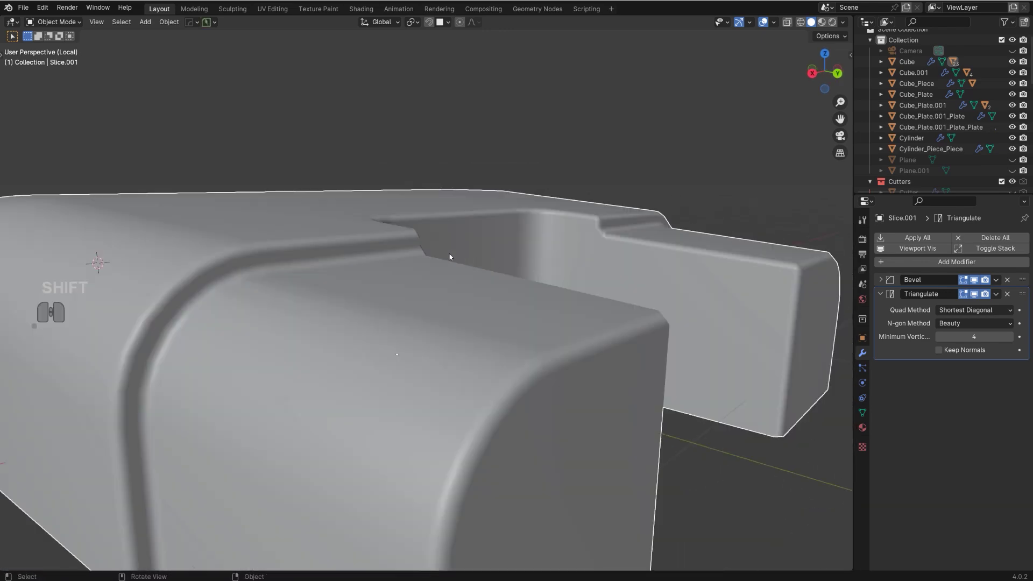
middle_click(404, 257)
left_click_drag(433, 302, 439, 275)
left_click_drag(449, 279, 508, 316)
left_click_drag(411, 324, 574, 331)
left_click_drag(442, 311, 499, 283)
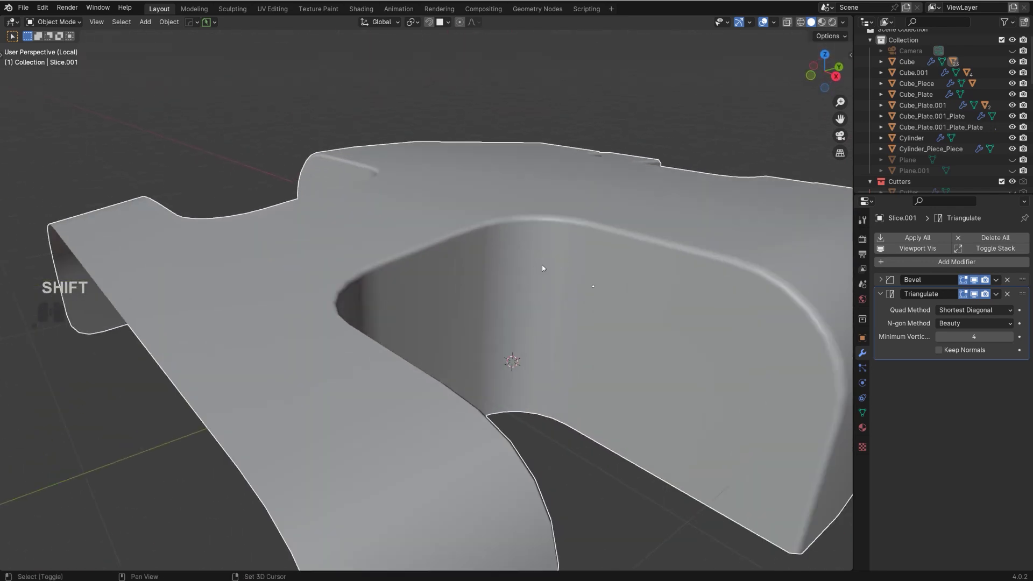
Orbit toward the inner curved wall and back out to view the whole piece.
middle_click(477, 263)
left_click_drag(454, 279, 461, 314)
left_click_drag(562, 307, 421, 344)
left_click_drag(609, 287, 491, 261)
middle_click(494, 270)
left_click_drag(481, 304, 477, 257)
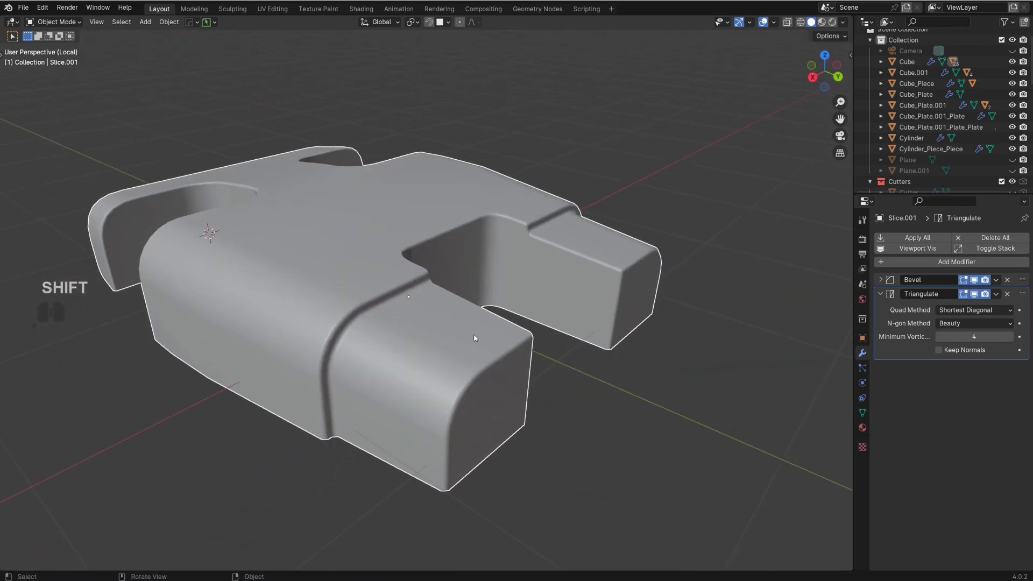
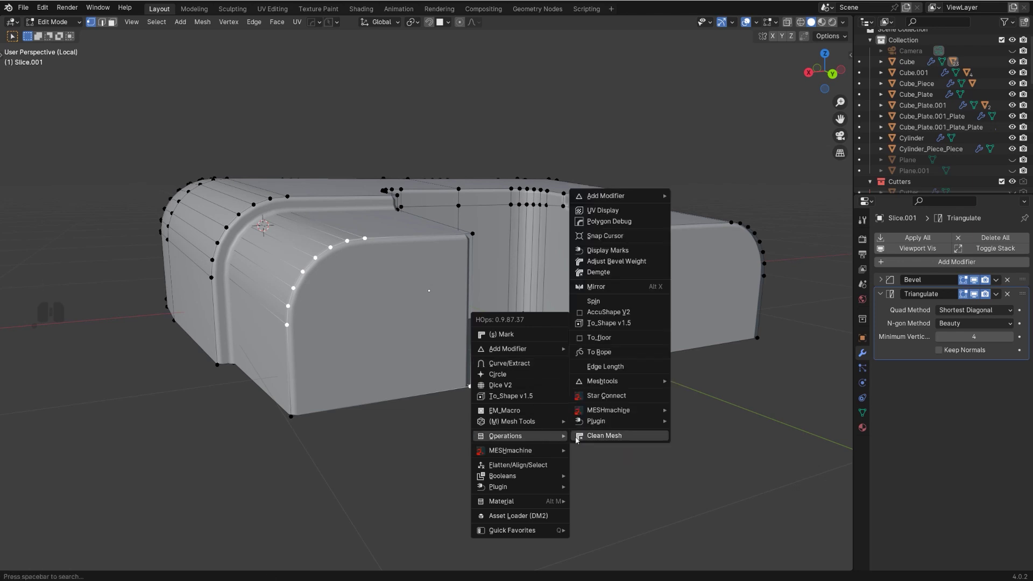
Run HardOps Clean Mesh on the geometry, leave edit mode and bring up the HardOps settings.
left_click(619, 399)
key("Tab")
key("q")
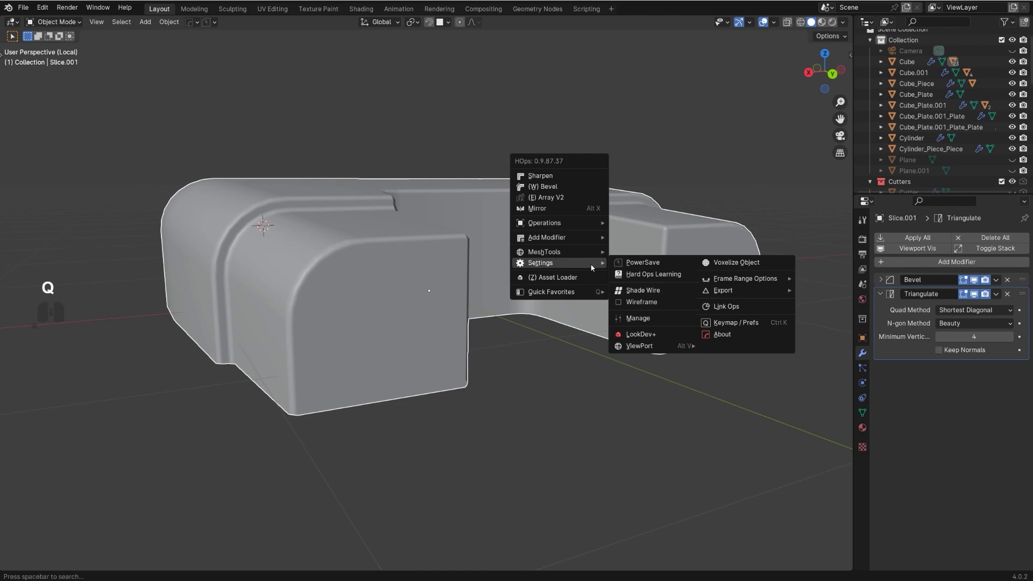
middle_click(316, 309)
Orbit around the rounded corner, prong end and bevelled corner to examine their triangles.
left_click_drag(605, 269, 467, 270)
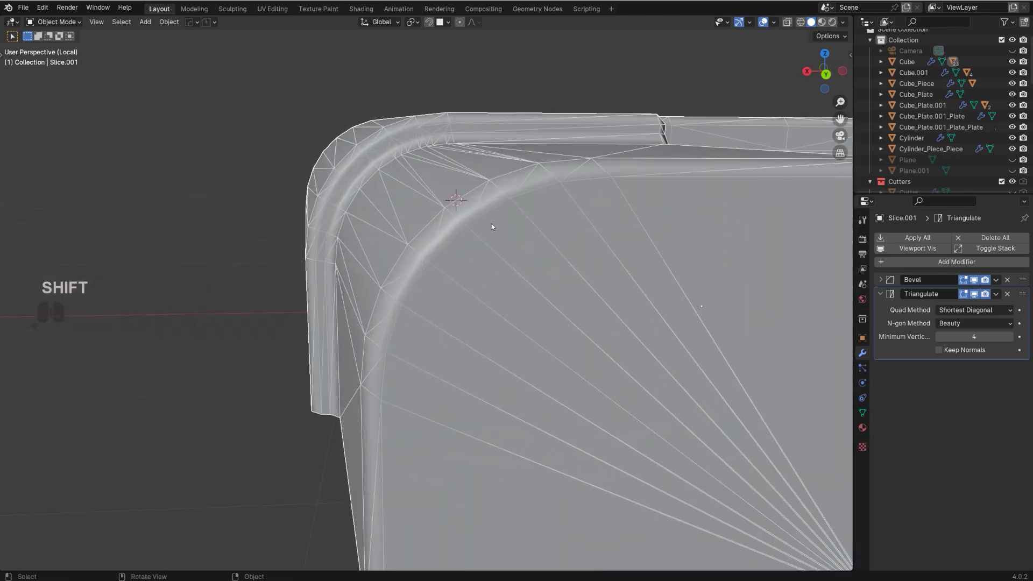
middle_click(571, 242)
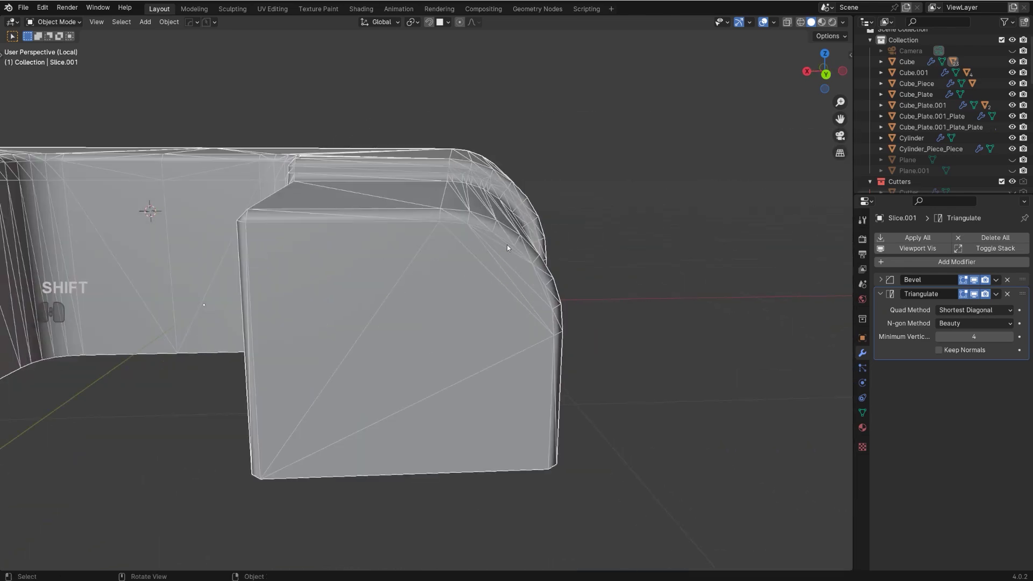
left_click_drag(463, 263, 517, 302)
middle_click(501, 293)
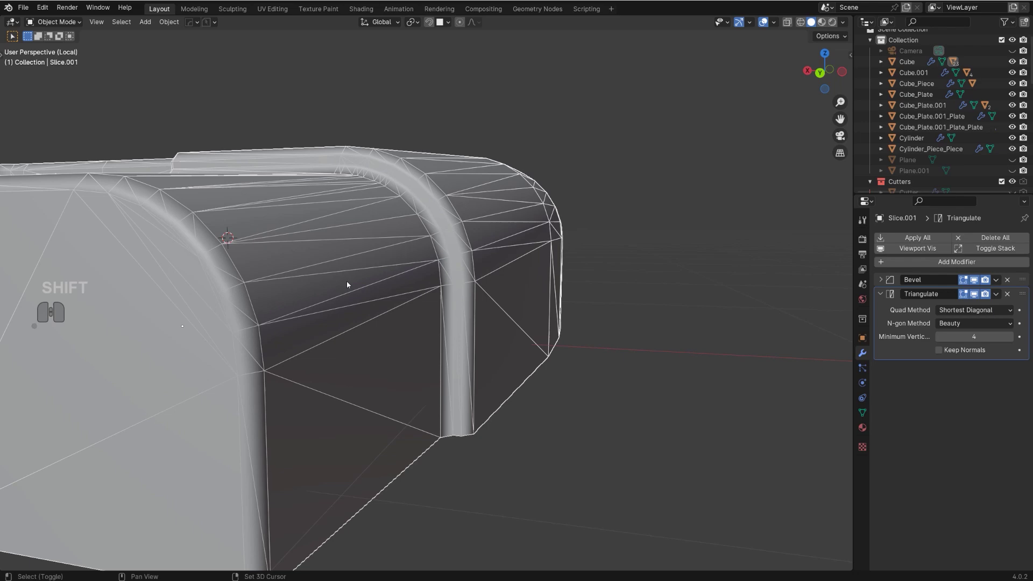
left_click_drag(306, 285, 590, 268)
middle_click(534, 260)
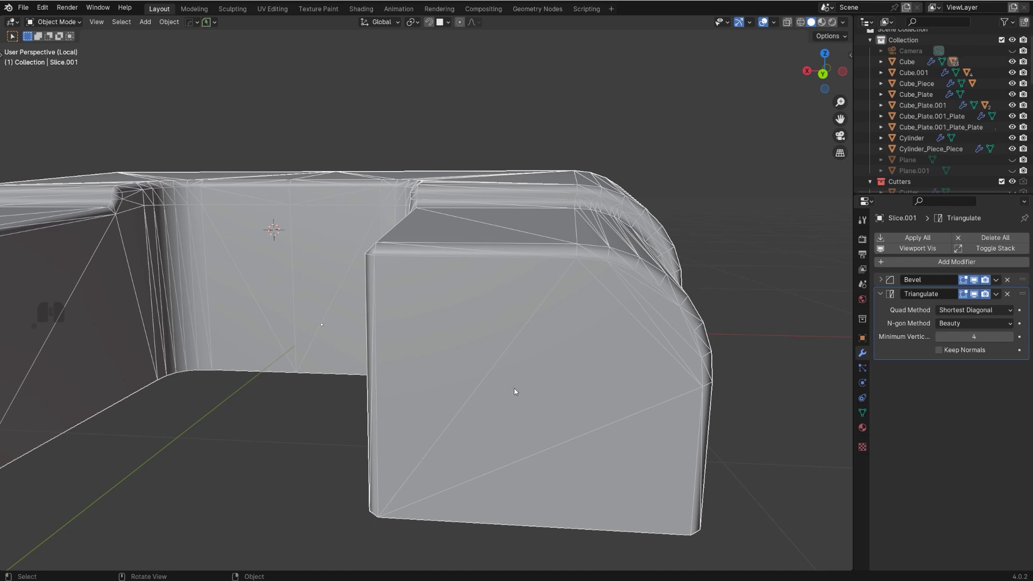
middle_click(523, 394)
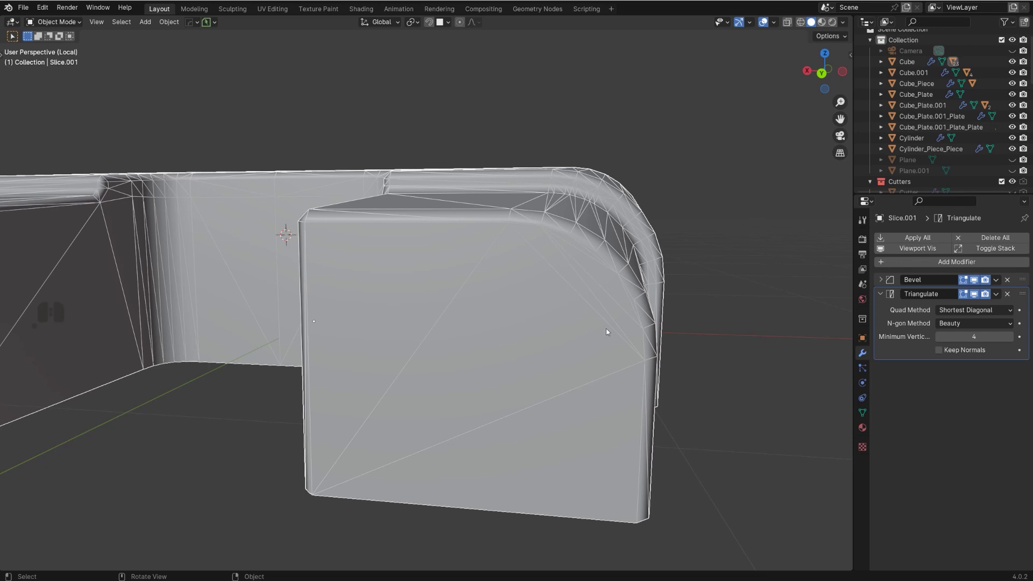
middle_click(537, 317)
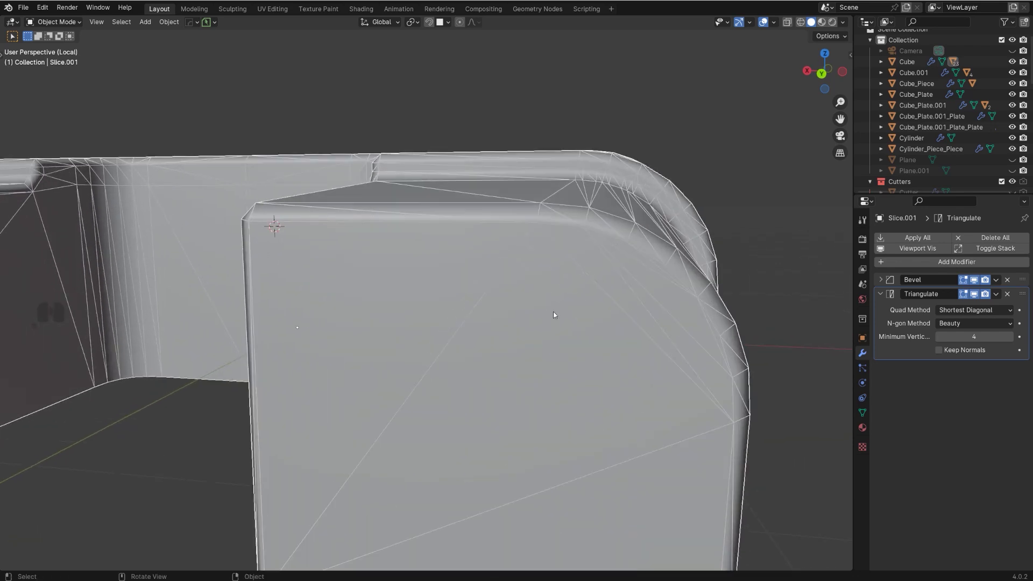
Inspect the inner wall triangles and prong side, then start a HardOps mirror across X (Alt+X).
left_click(638, 281)
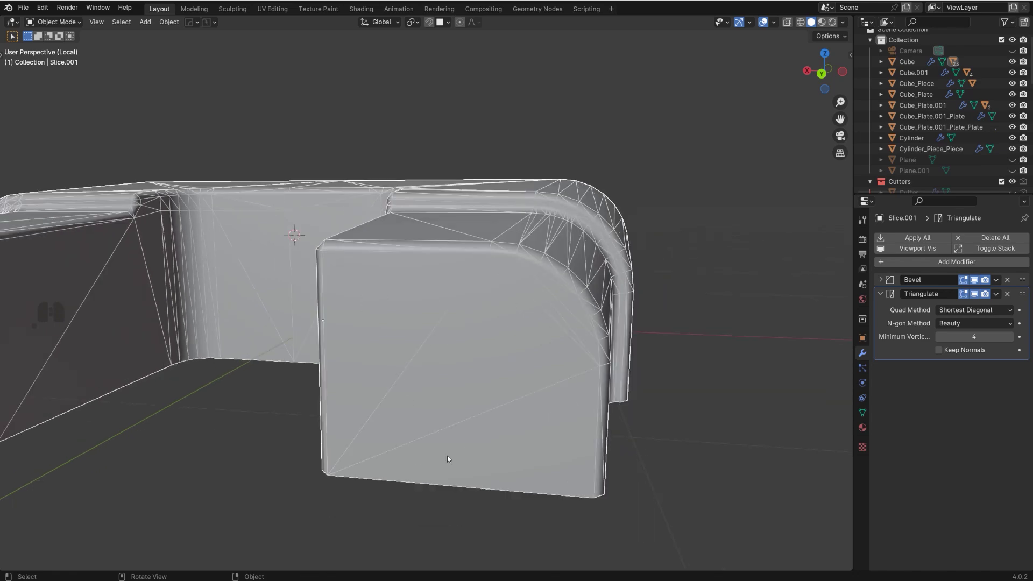
left_click_drag(252, 320, 364, 326)
middle_click(214, 334)
left_click_drag(333, 286, 214, 221)
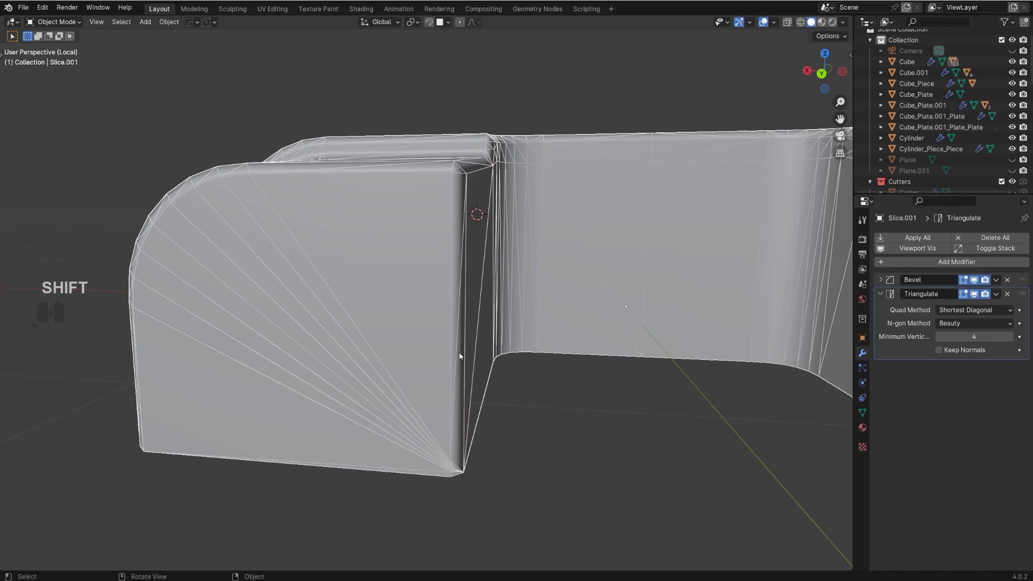
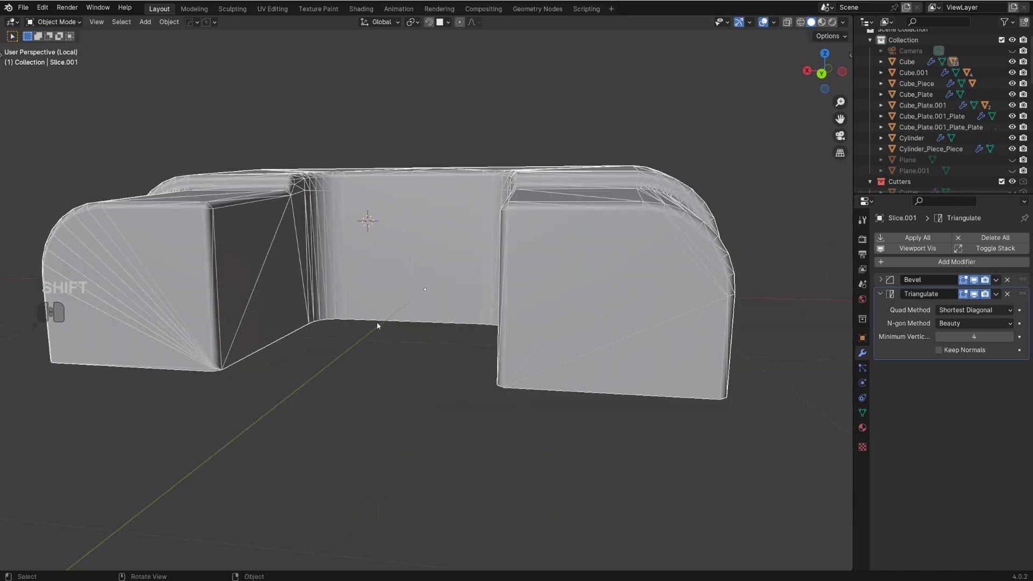
key("alt+x")
Confirm the Hops_Mirror across X with bisect, clipping and 0.001 m merge.
left_click(357, 285)
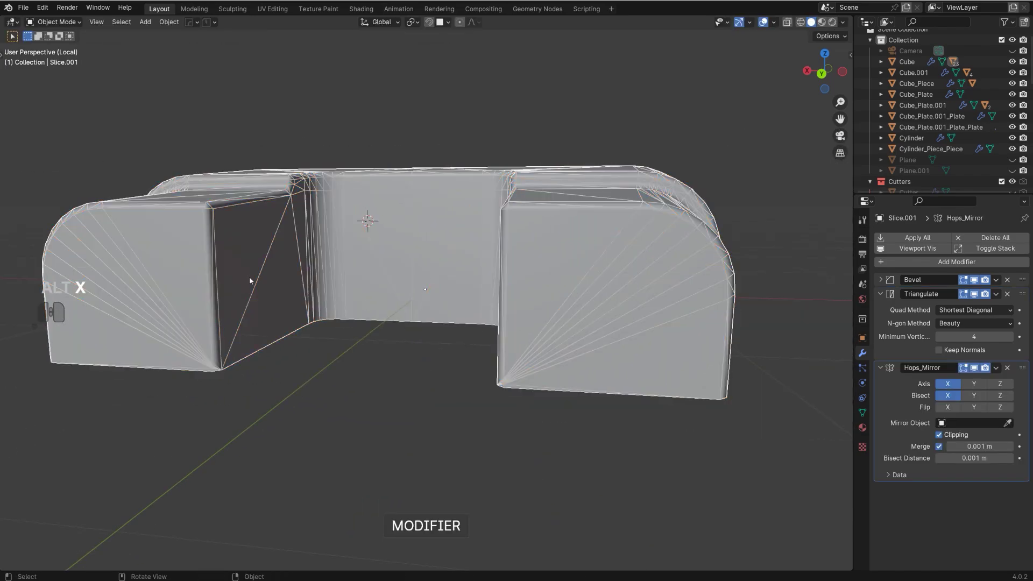
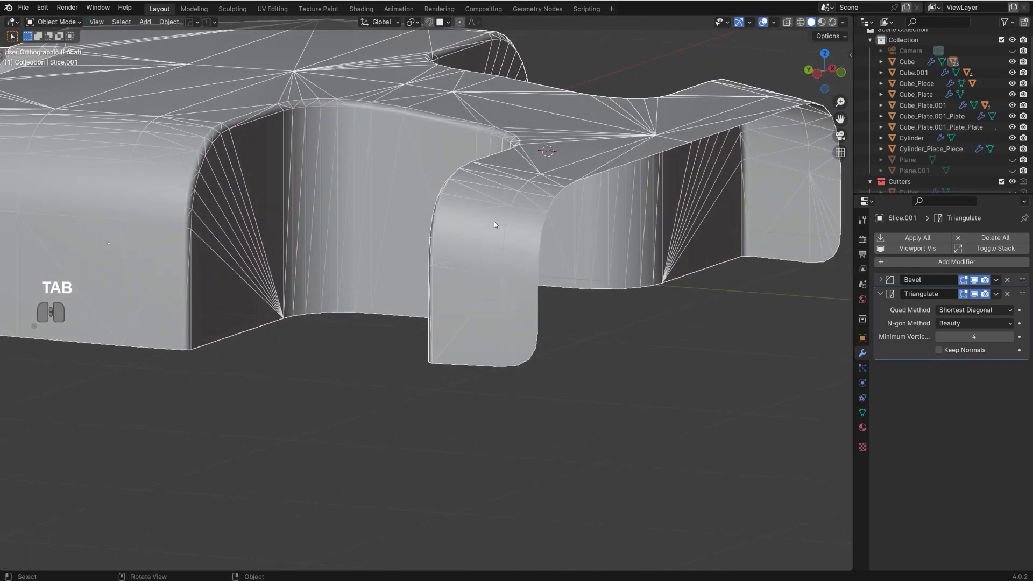
Return the view to perspective and orbit over the mirrored piece toward the prongs and slot.
left_click_drag(592, 209, 276, 219)
left_click_drag(386, 240, 417, 274)
key("KP_5")
left_click_drag(427, 255, 570, 269)
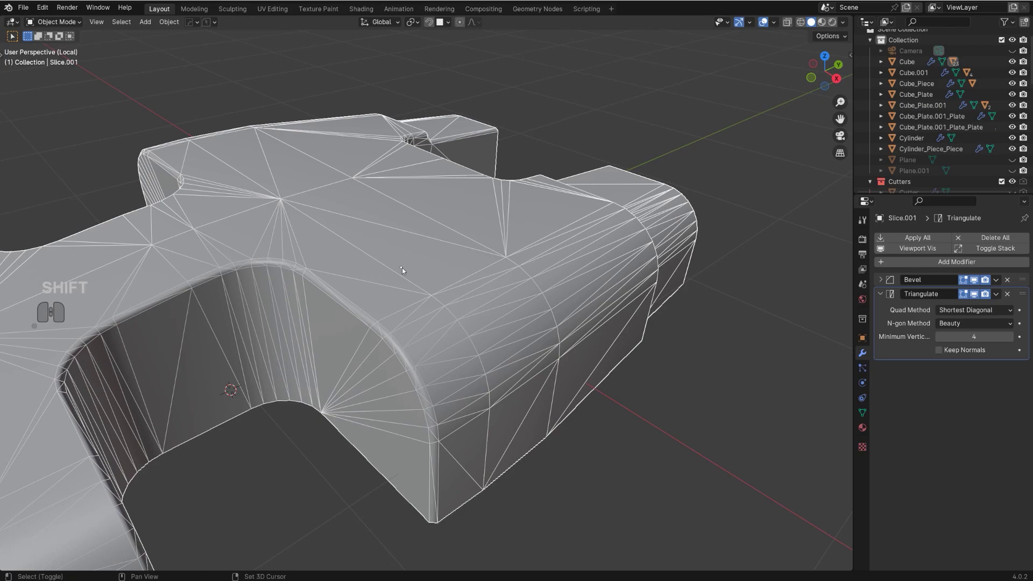
left_click_drag(430, 265, 500, 243)
left_click_drag(385, 200, 389, 201)
left_click_drag(568, 228, 410, 202)
left_click_drag(386, 192, 480, 230)
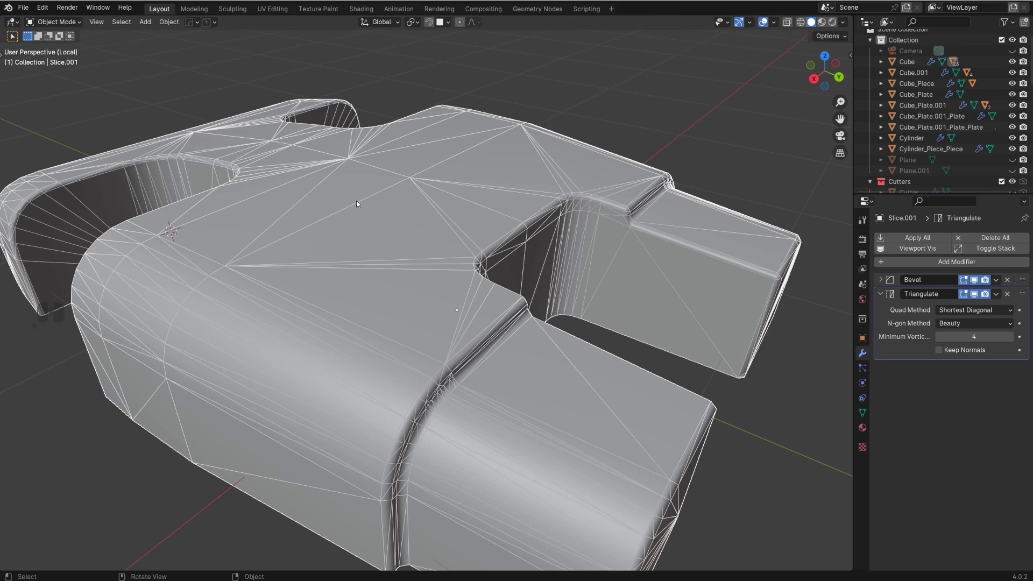
left_click_drag(559, 289, 551, 275)
left_click(886, 281)
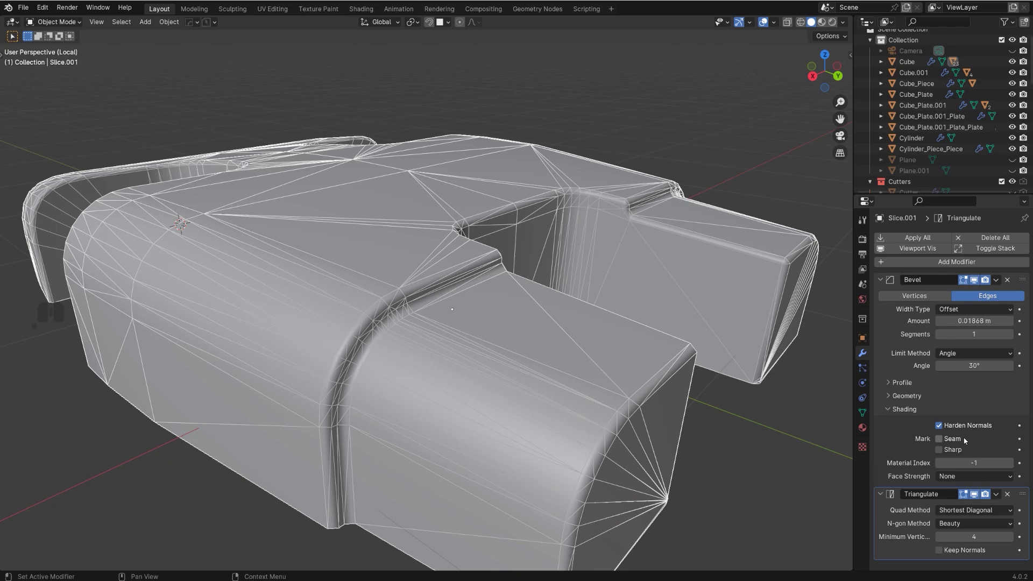
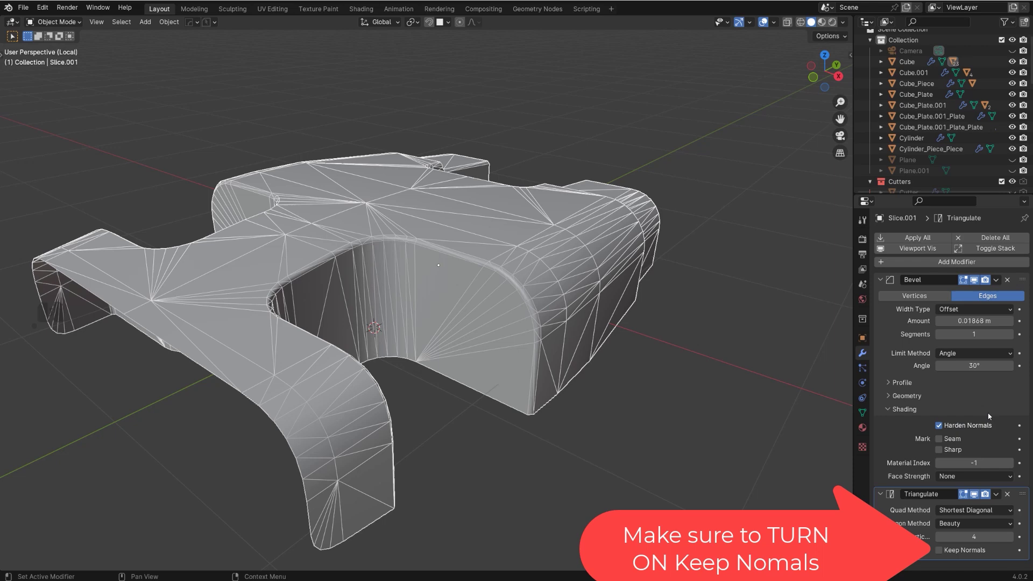
left_click_drag(515, 332, 546, 331)
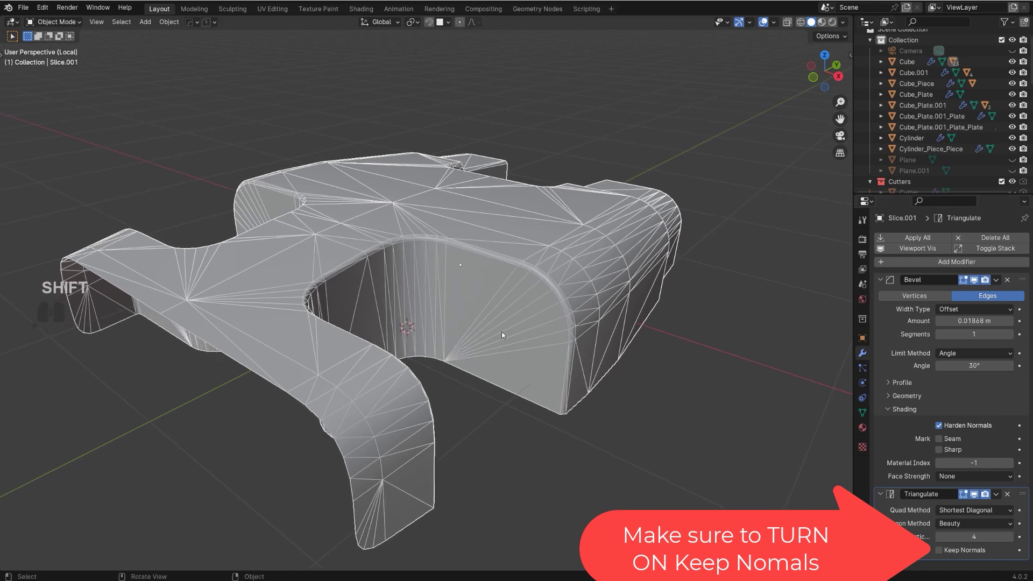